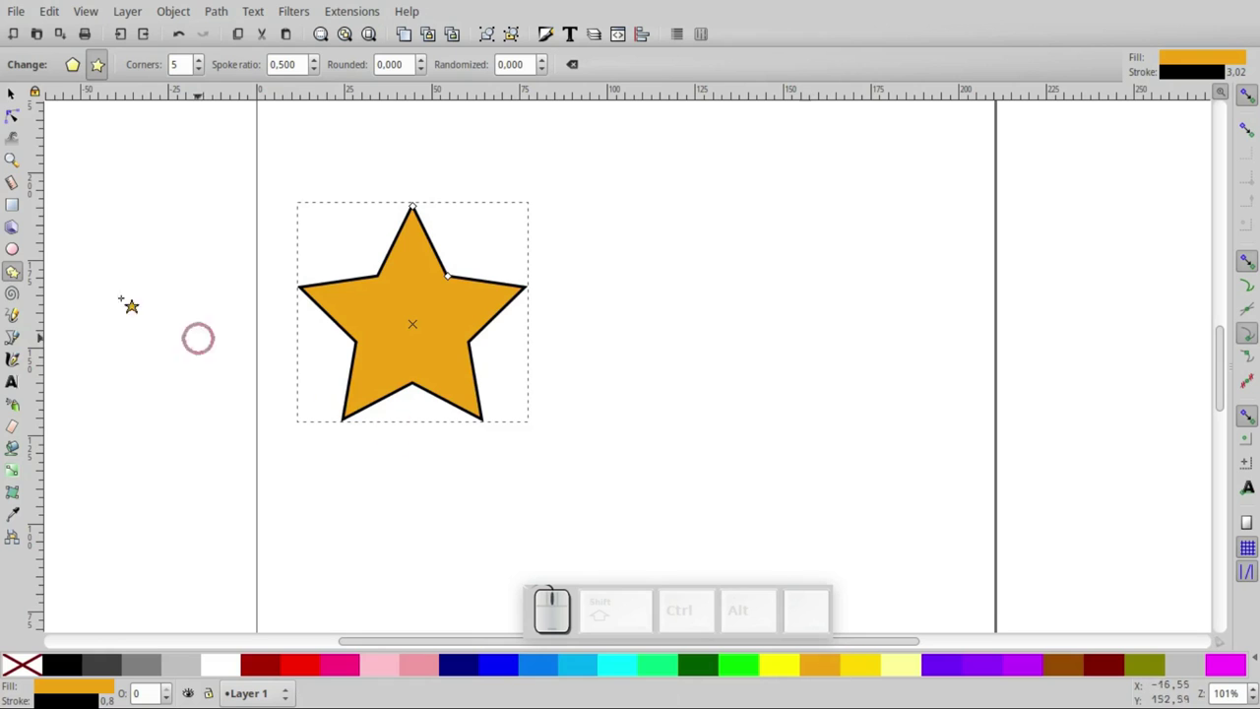
Draw a square to the right of the orange star and fill it pink
{"action": "left_click", "coordinate": [531, 304]}
{"action": "left_click", "coordinate": [531, 304]}
{"action": "left_click", "coordinate": [532, 304]}
{"action": "left_click_drag", "start_coordinate": [532, 304], "coordinate": [532, 304]}
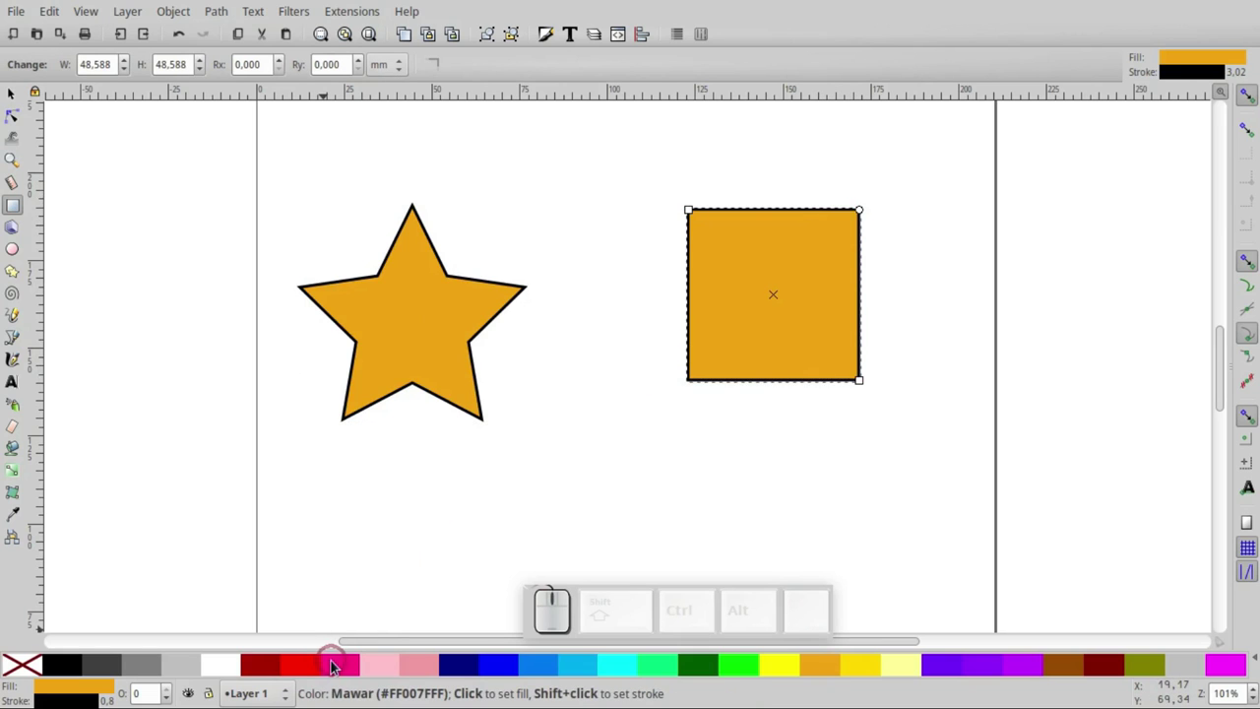
{"action": "left_click", "coordinate": [531, 304]}
Select the orange star and show its dimensions in centimetres via the toolbar units list
{"action": "left_click", "coordinate": [532, 304]}
{"action": "left_click", "coordinate": [532, 304]}
{"action": "left_click", "coordinate": [531, 304]}
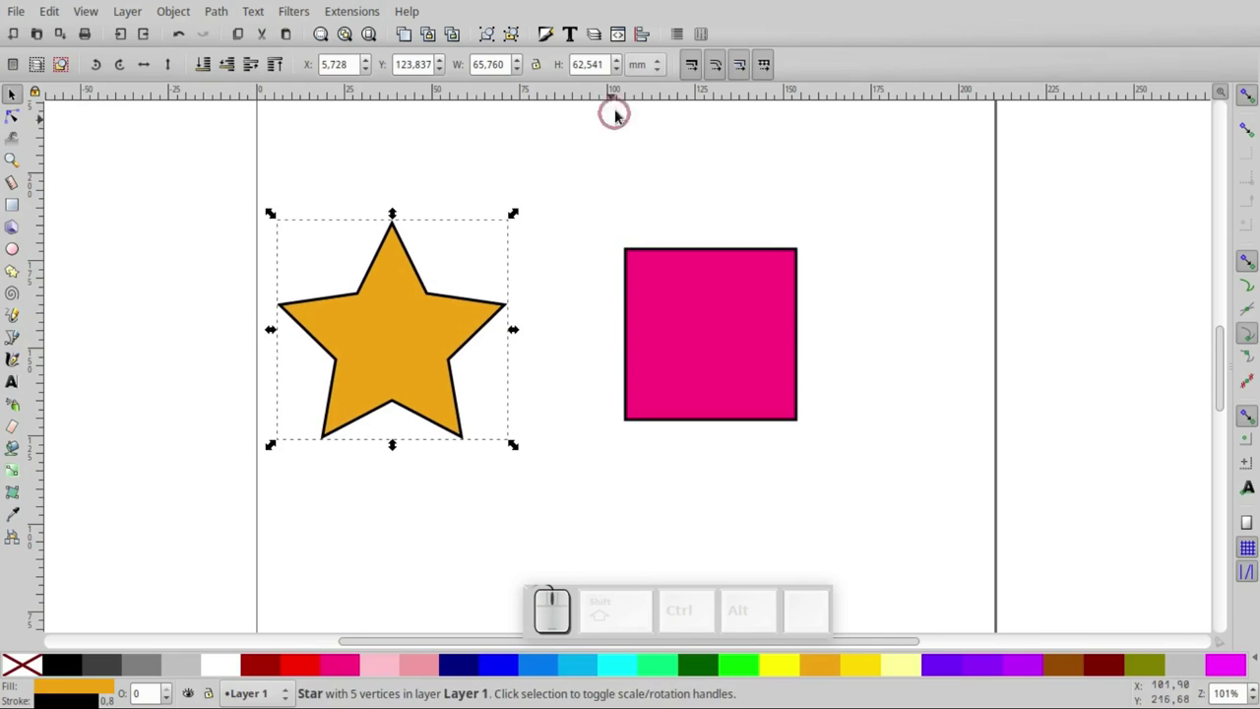
{"action": "left_click", "coordinate": [511, 322]}
{"action": "left_click", "coordinate": [511, 321]}
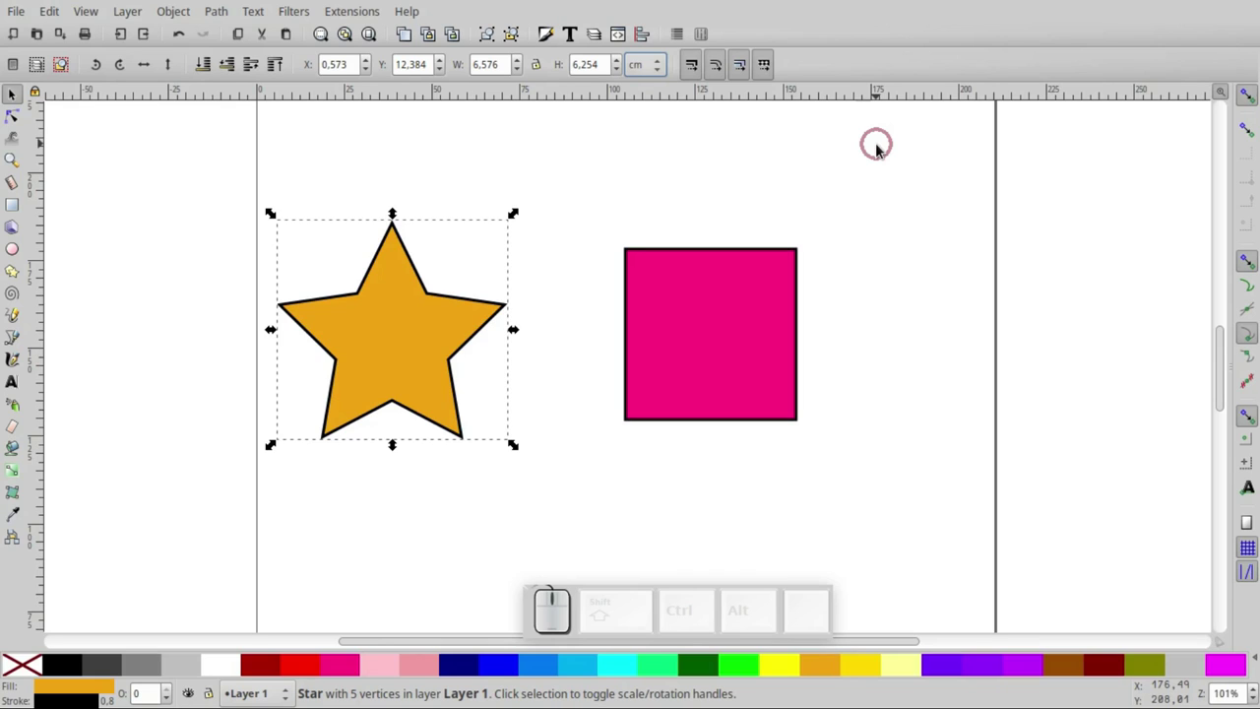
Save the star-and-square drawing as Cobasvg in the Video folder
{"action": "key", "text": "ctrl+s"}
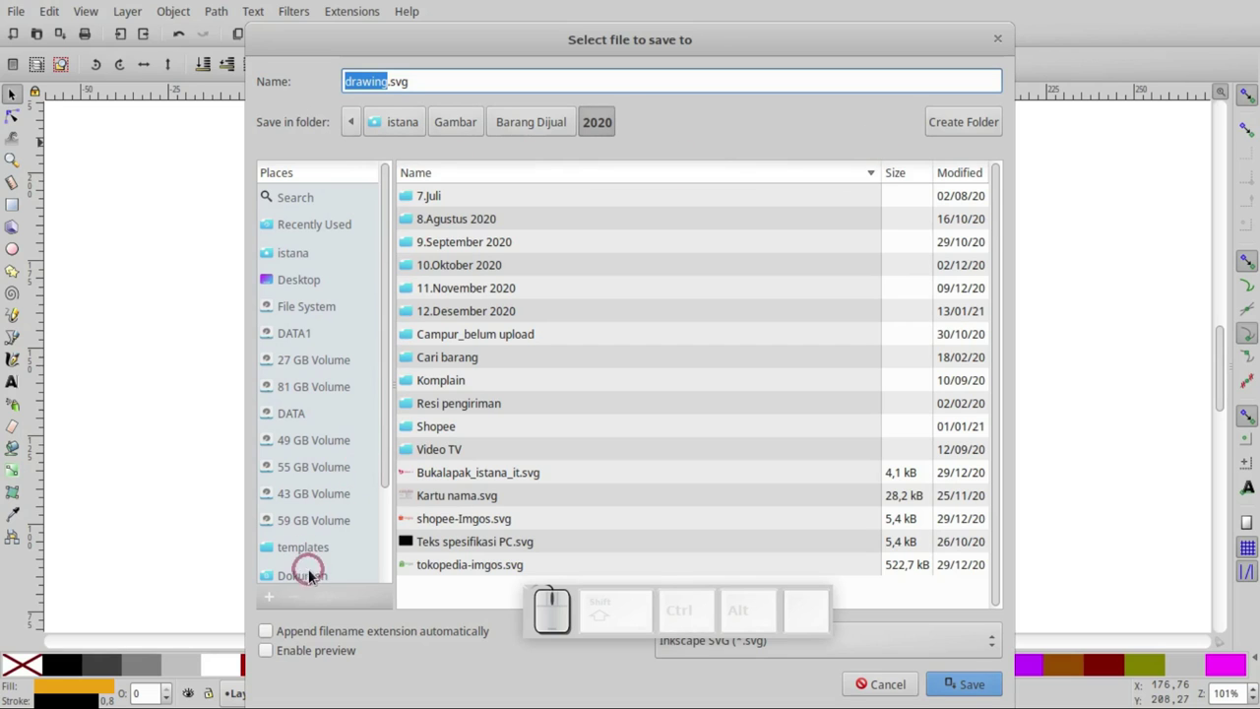
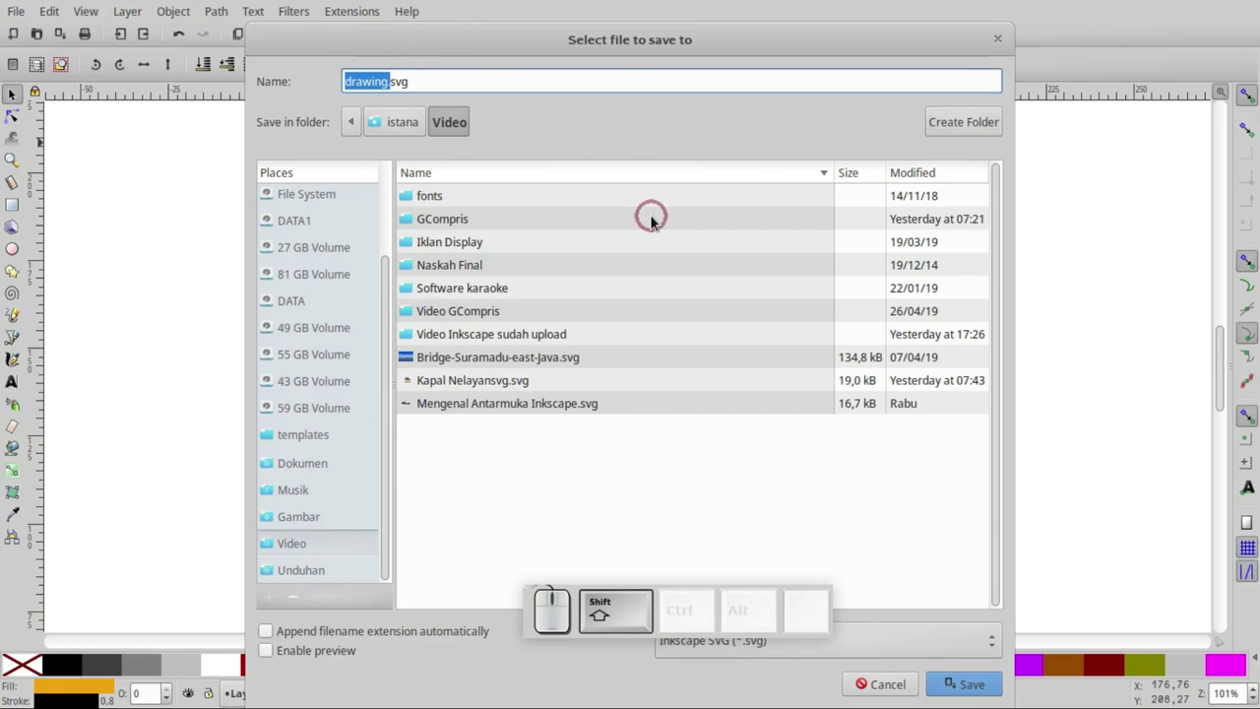
{"action": "key", "text": "shift+c"}
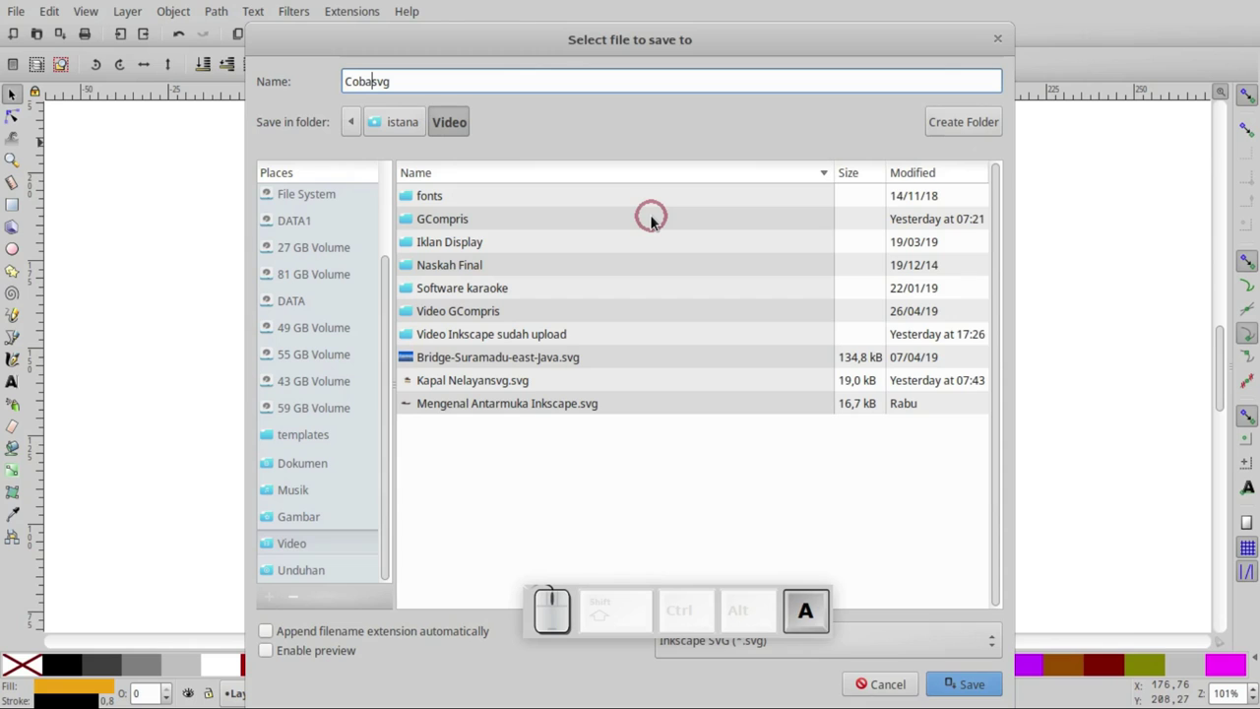
{"action": "key", "text": "Return"}
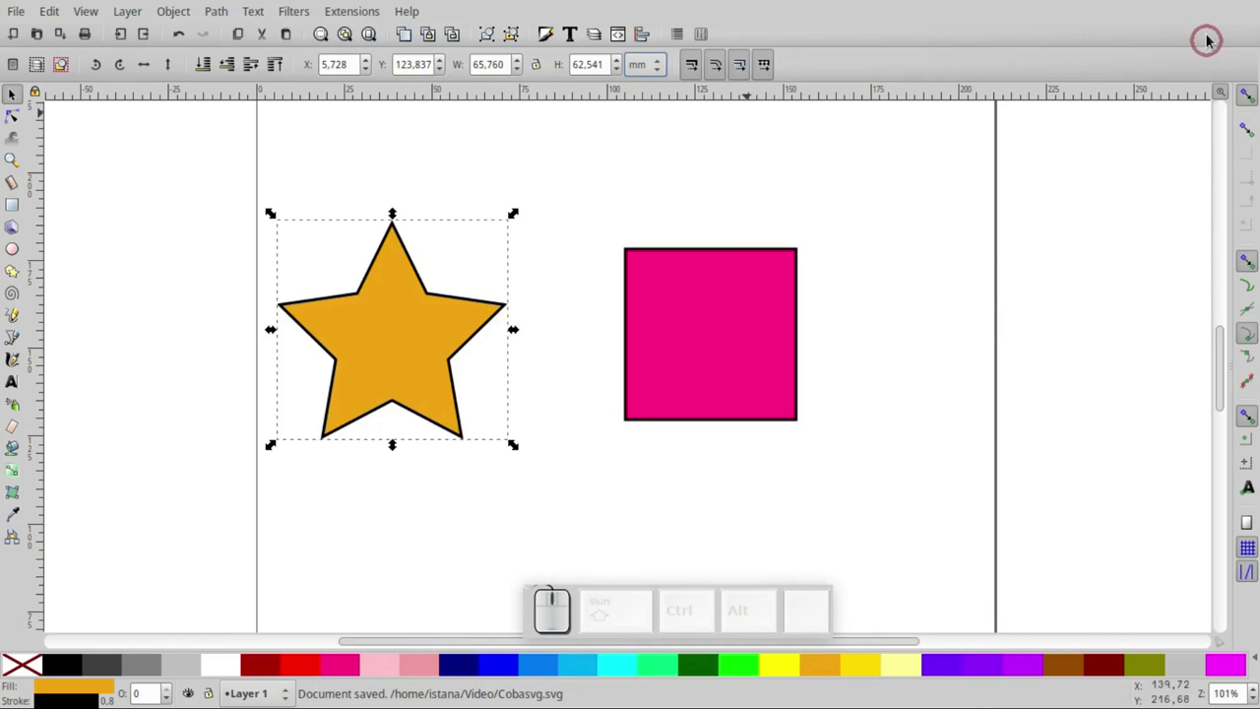
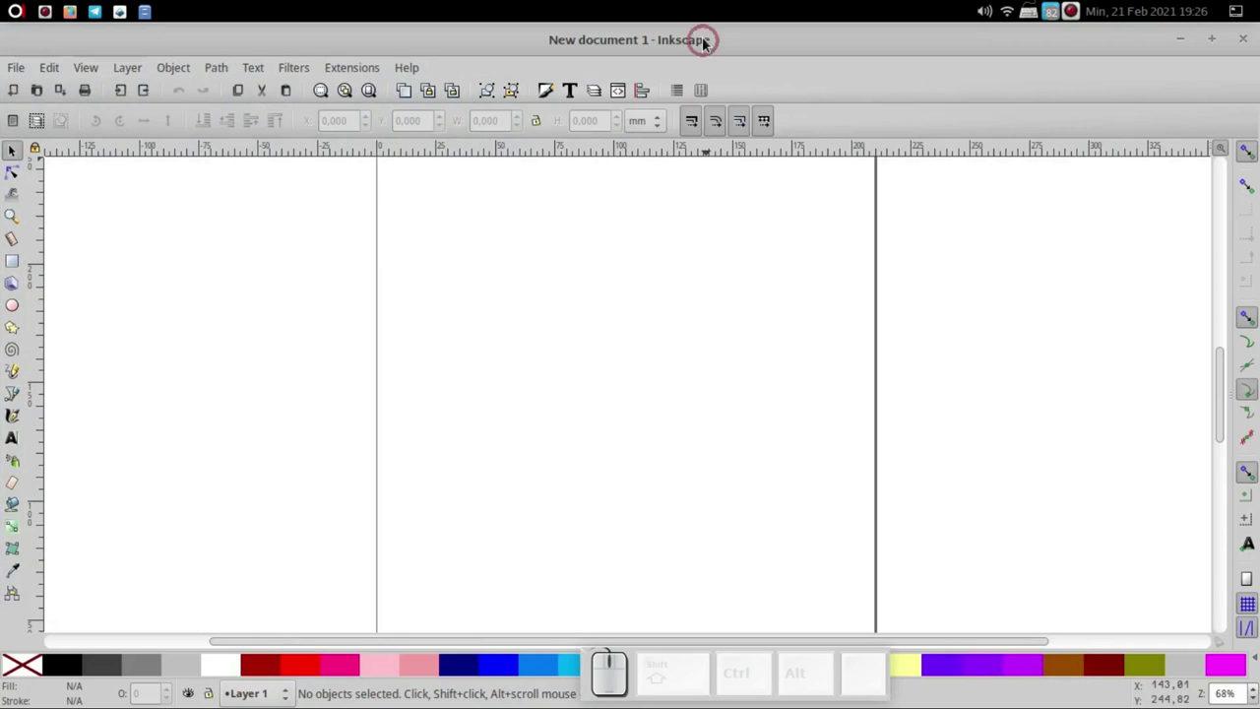
Start a fresh blank document, New document 1, with an empty page
{"action": "left_click", "coordinate": [706, 49]}
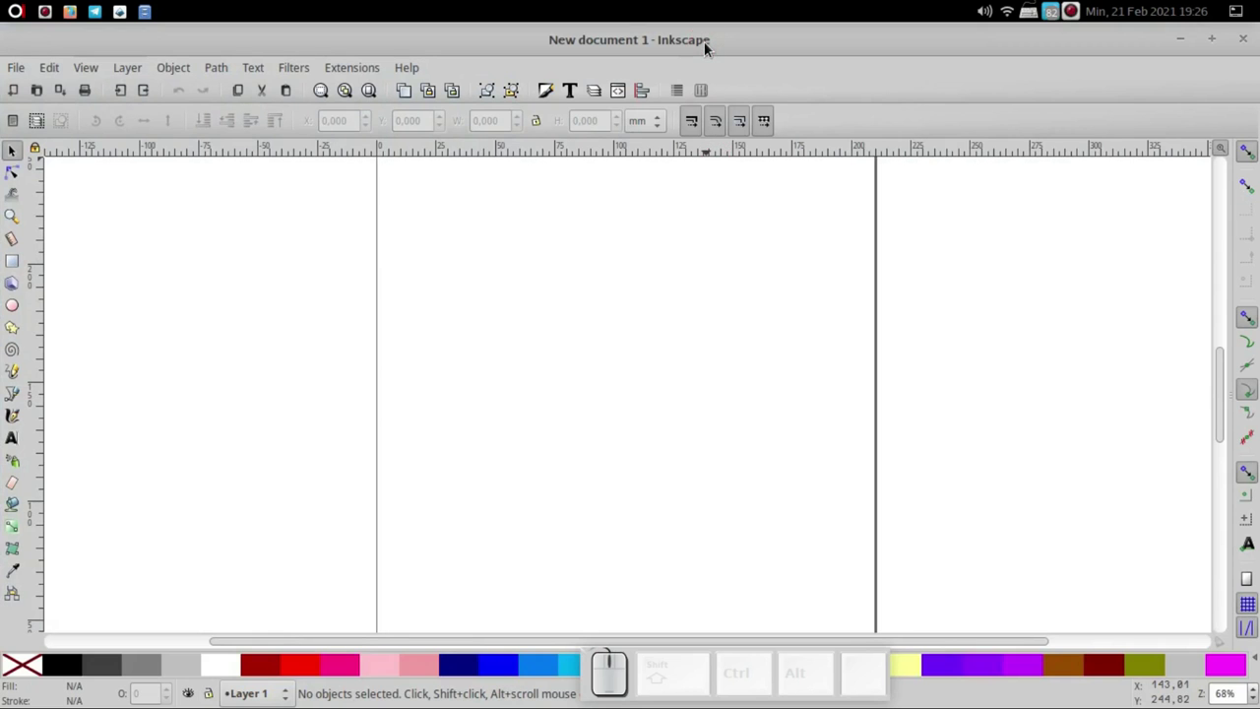
{"action": "left_click", "coordinate": [662, 220]}
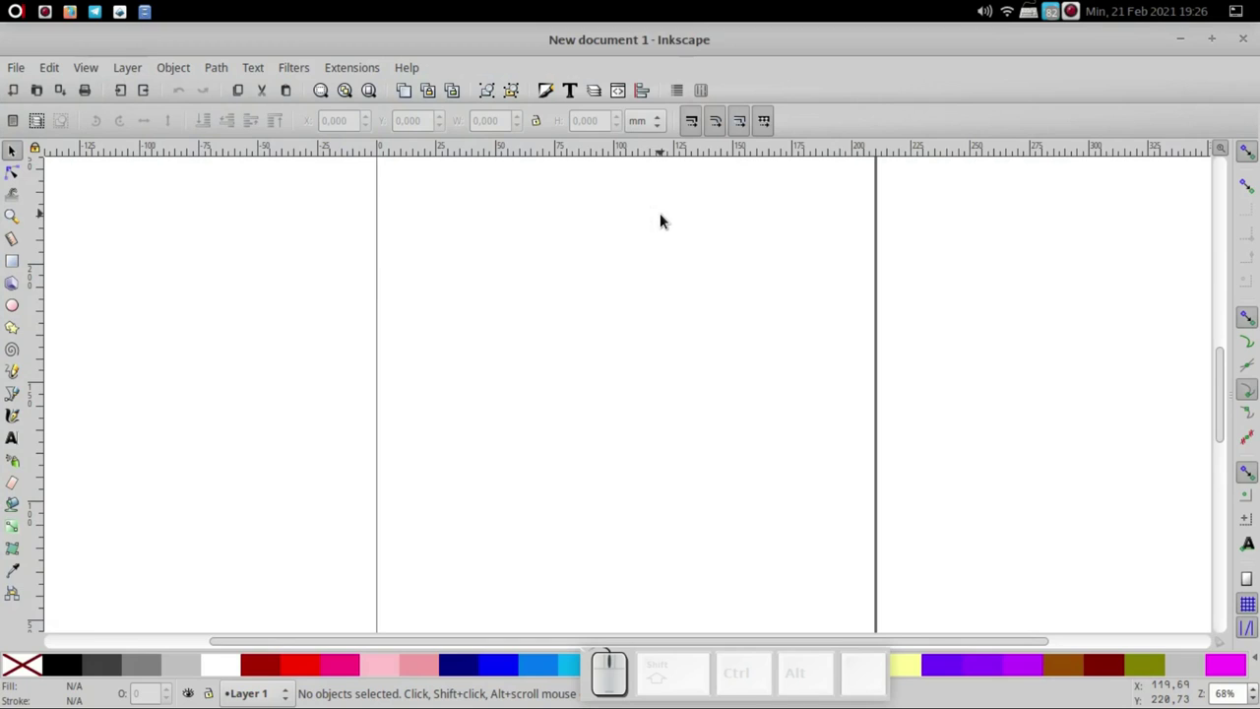
{"action": "key", "text": "F11"}
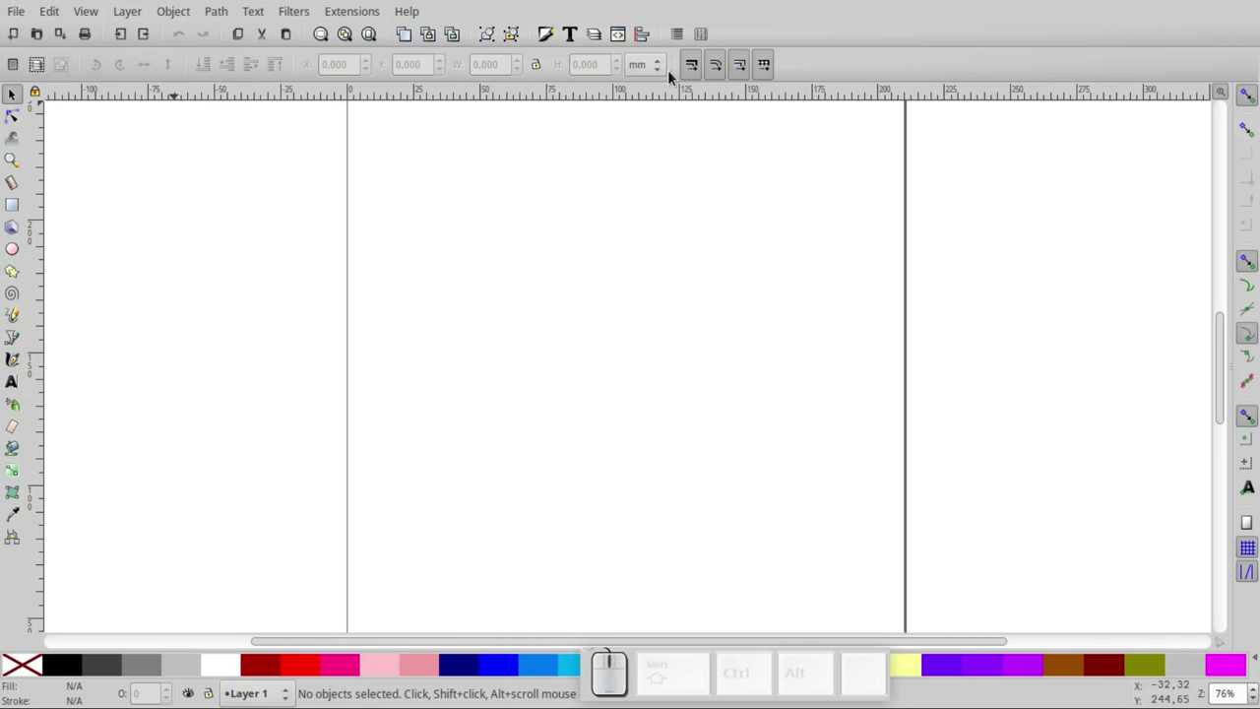
In Document Properties set display units and custom page size units to centimetres on A4
{"action": "left_click", "coordinate": [661, 78]}
{"action": "left_click", "coordinate": [662, 78]}
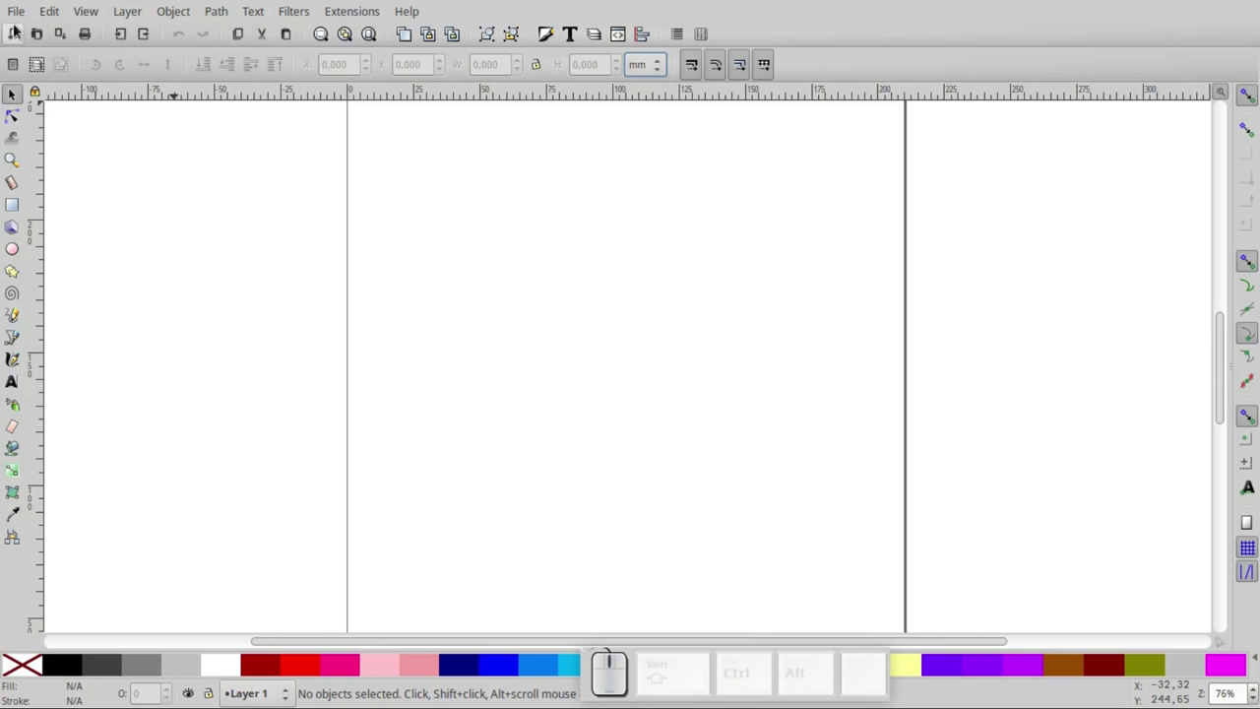
{"action": "left_click", "coordinate": [21, 16]}
{"action": "left_click", "coordinate": [67, 373]}
{"action": "left_click", "coordinate": [1061, 59]}
{"action": "left_click", "coordinate": [644, 387]}
{"action": "left_click", "coordinate": [620, 363]}
{"action": "left_click", "coordinate": [649, 161]}
{"action": "left_click", "coordinate": [618, 138]}
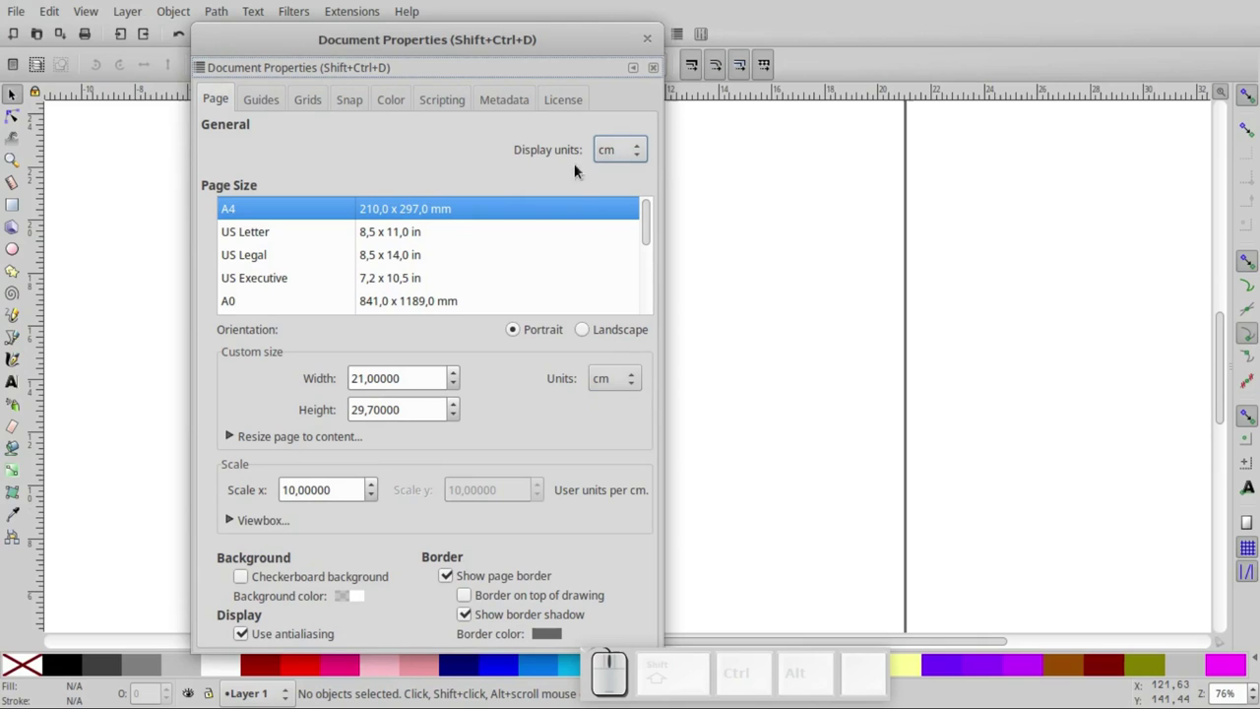
{"action": "left_click", "coordinate": [652, 42]}
Begin Save As for the new centimetre document, proposed as drawing.svg
{"action": "left_click", "coordinate": [21, 11]}
{"action": "left_click", "coordinate": [48, 154]}
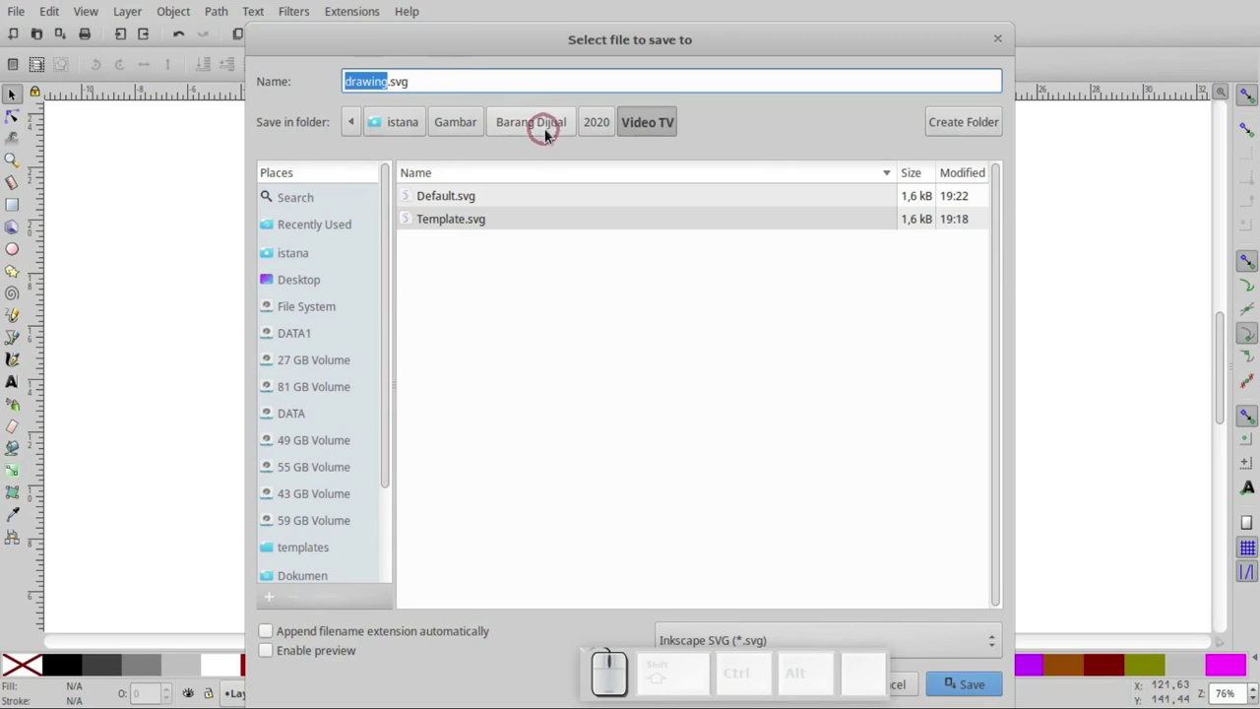
Save the document as default.svg in the Video folder, then close Inkscape
{"action": "left_click", "coordinate": [396, 264]}
{"action": "left_click", "coordinate": [321, 555]}
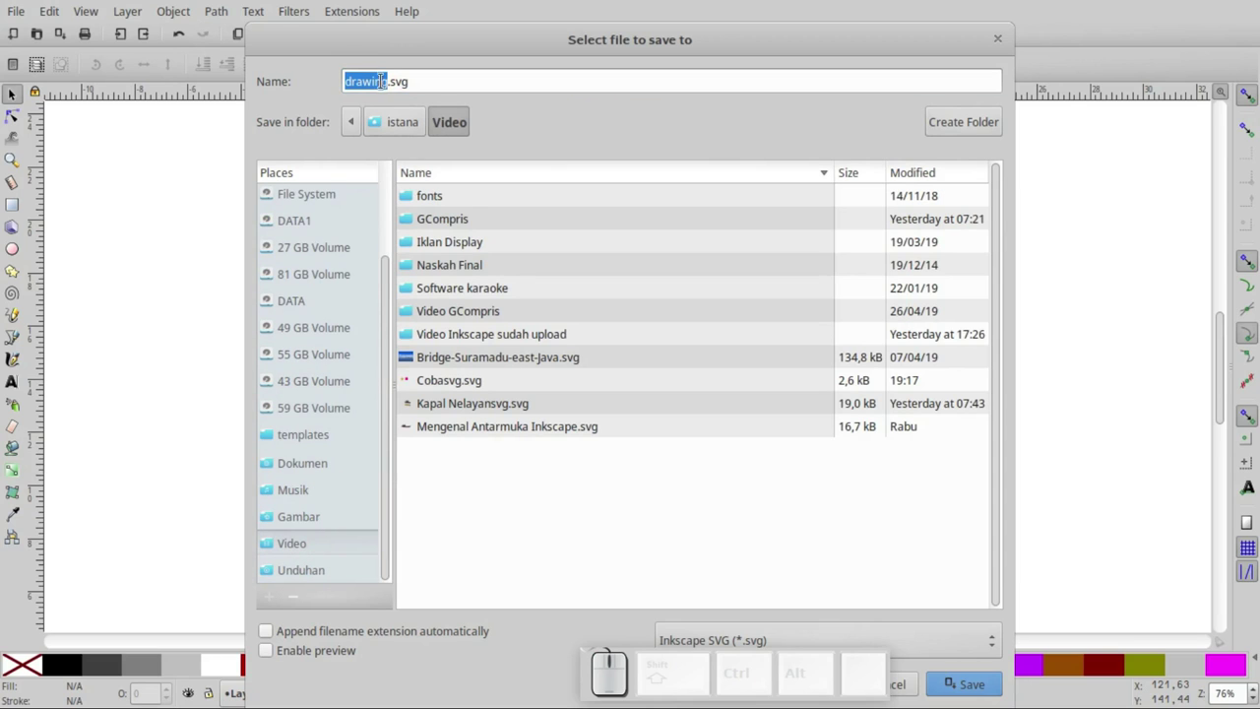
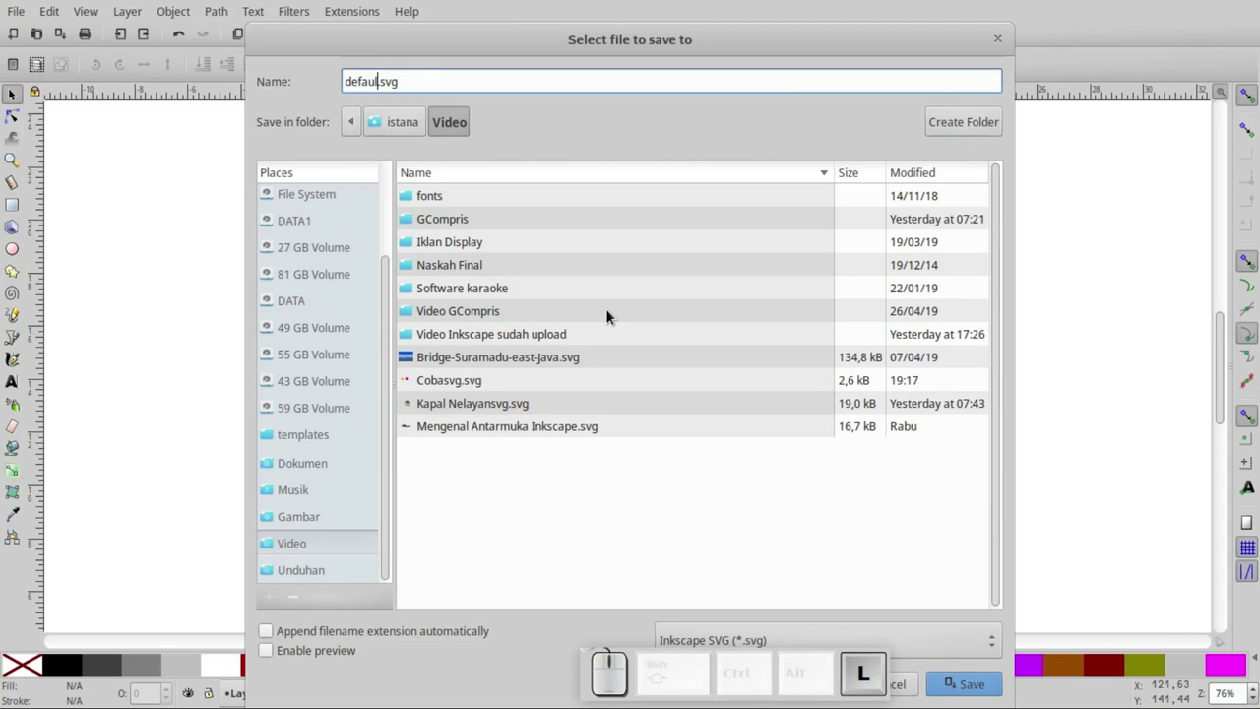
{"action": "key", "text": "t"}
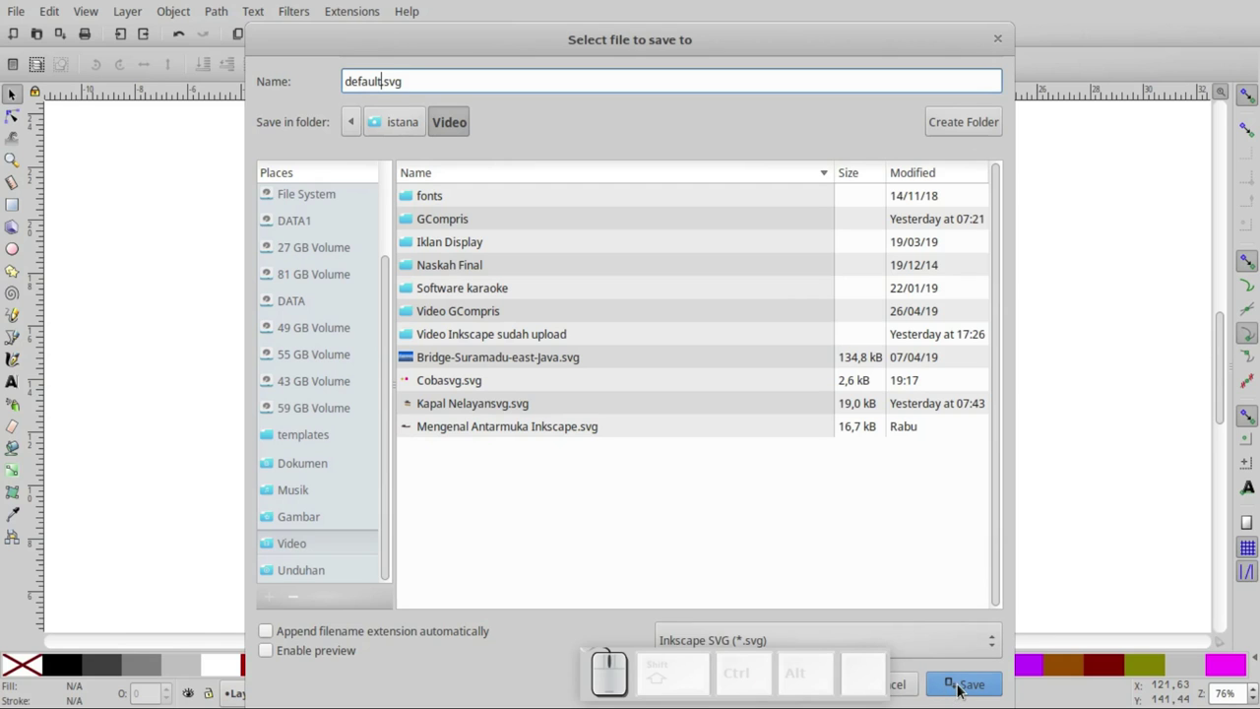
{"action": "left_click", "coordinate": [958, 691]}
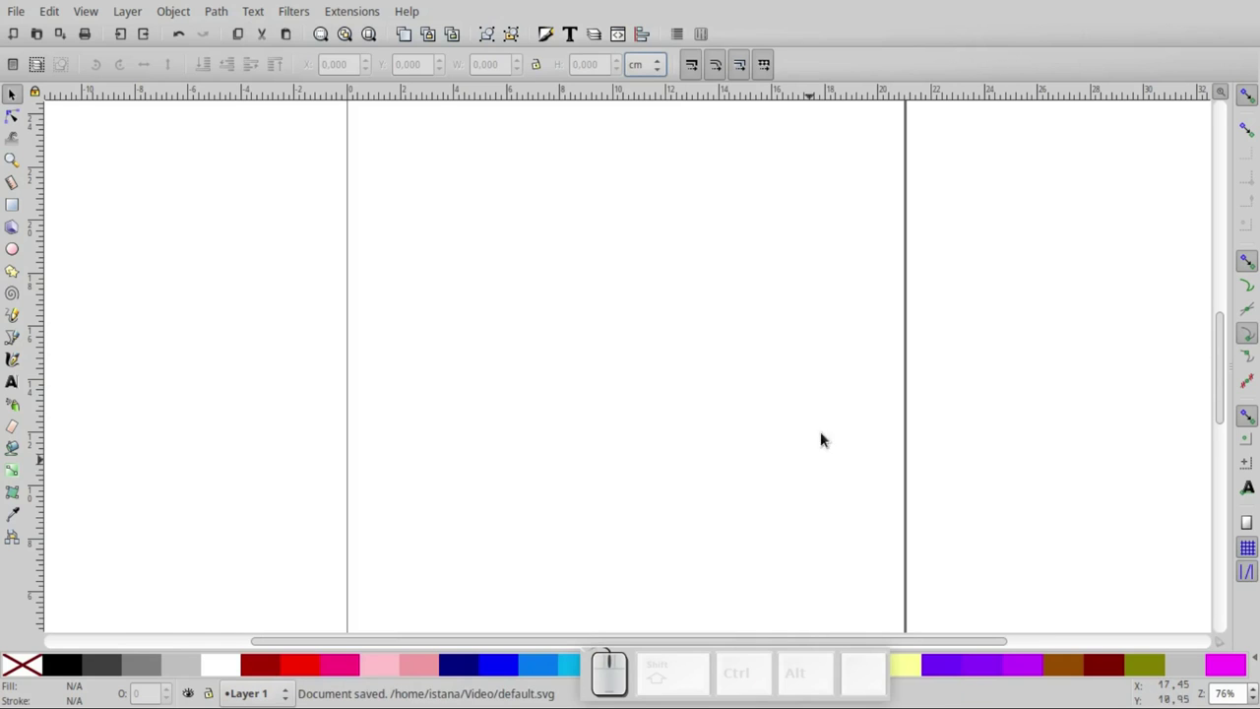
{"action": "left_click", "coordinate": [623, 277]}
{"action": "key", "text": "alt+F4"}
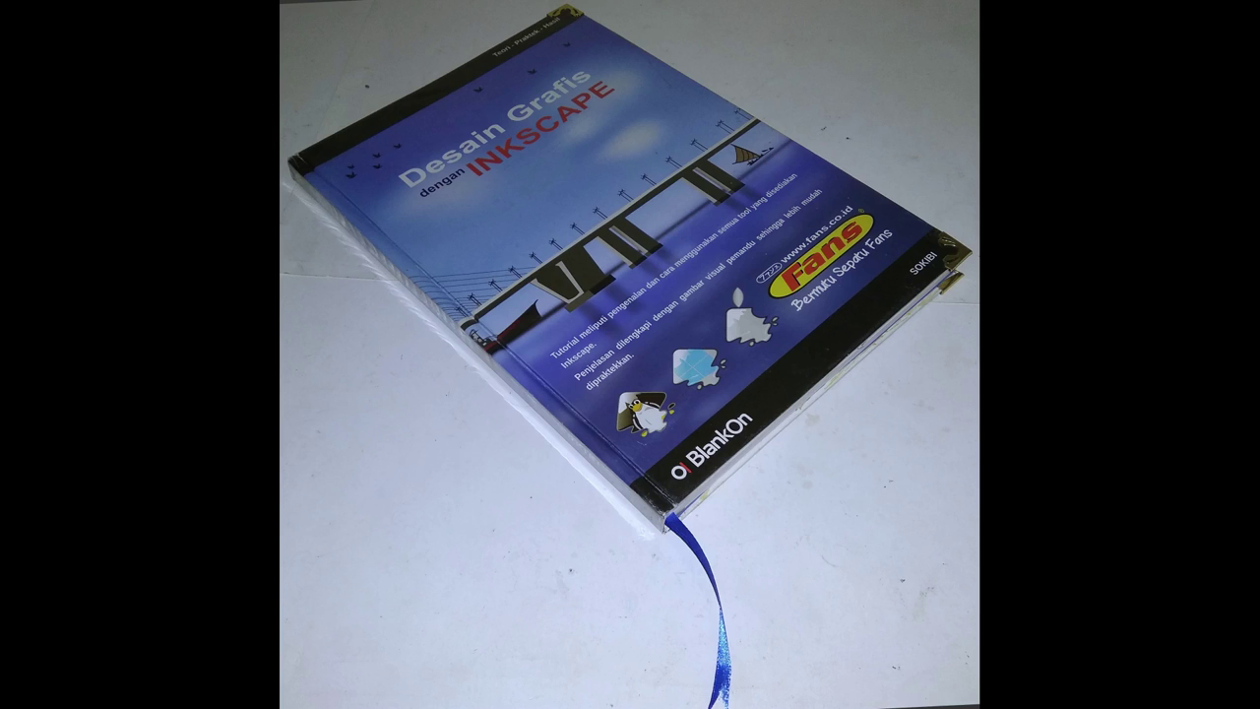
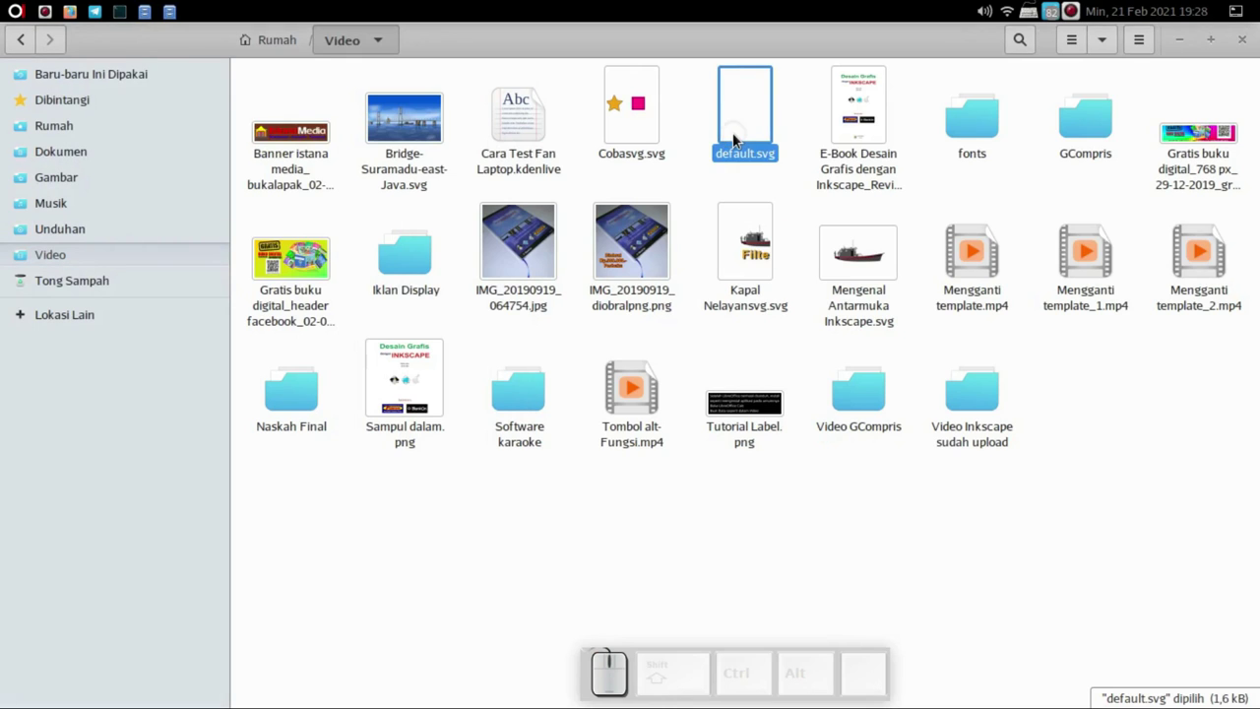
Copy default.svg from the Video folder and start browsing the computer's file system
{"action": "right_click", "coordinate": [735, 140]}
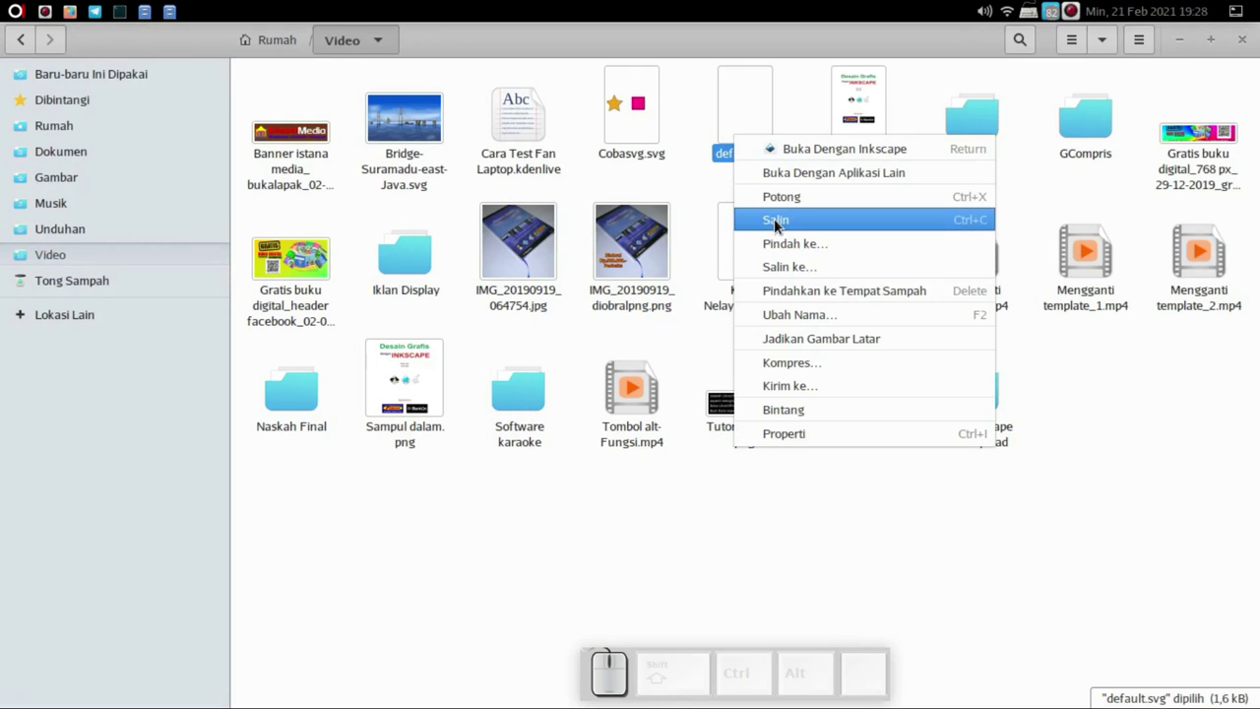
{"action": "left_click", "coordinate": [780, 225]}
{"action": "left_click", "coordinate": [171, 18]}
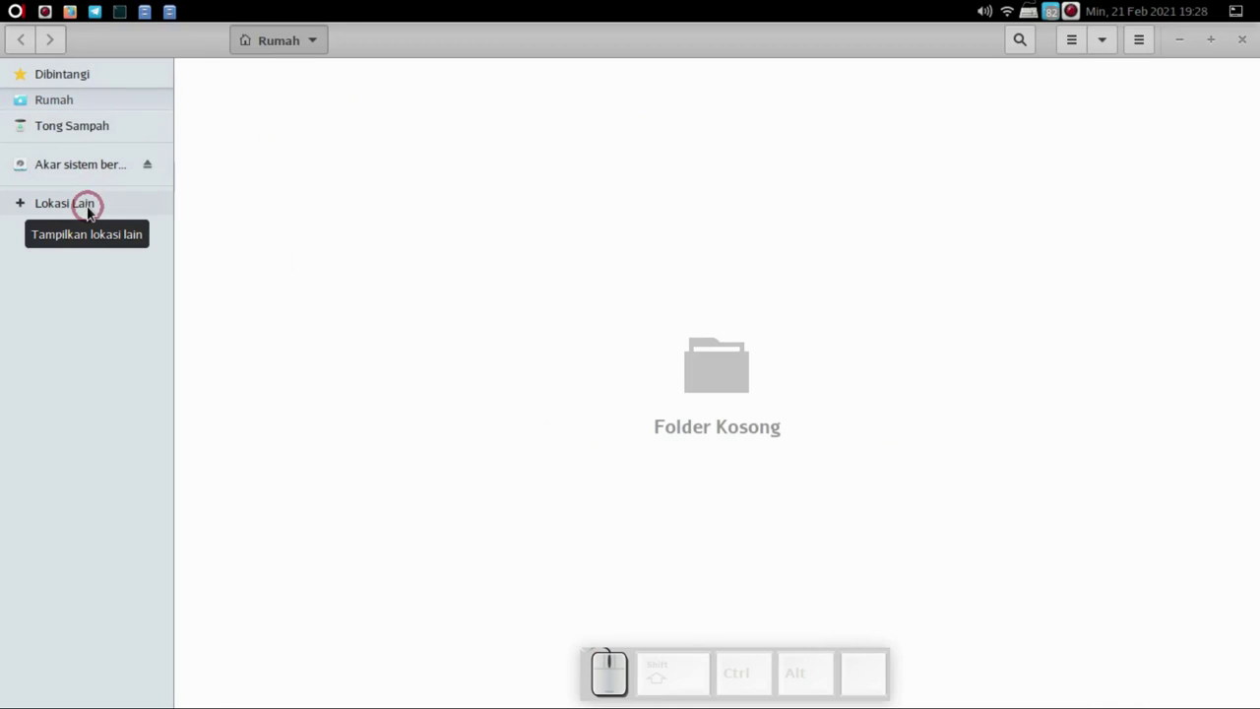
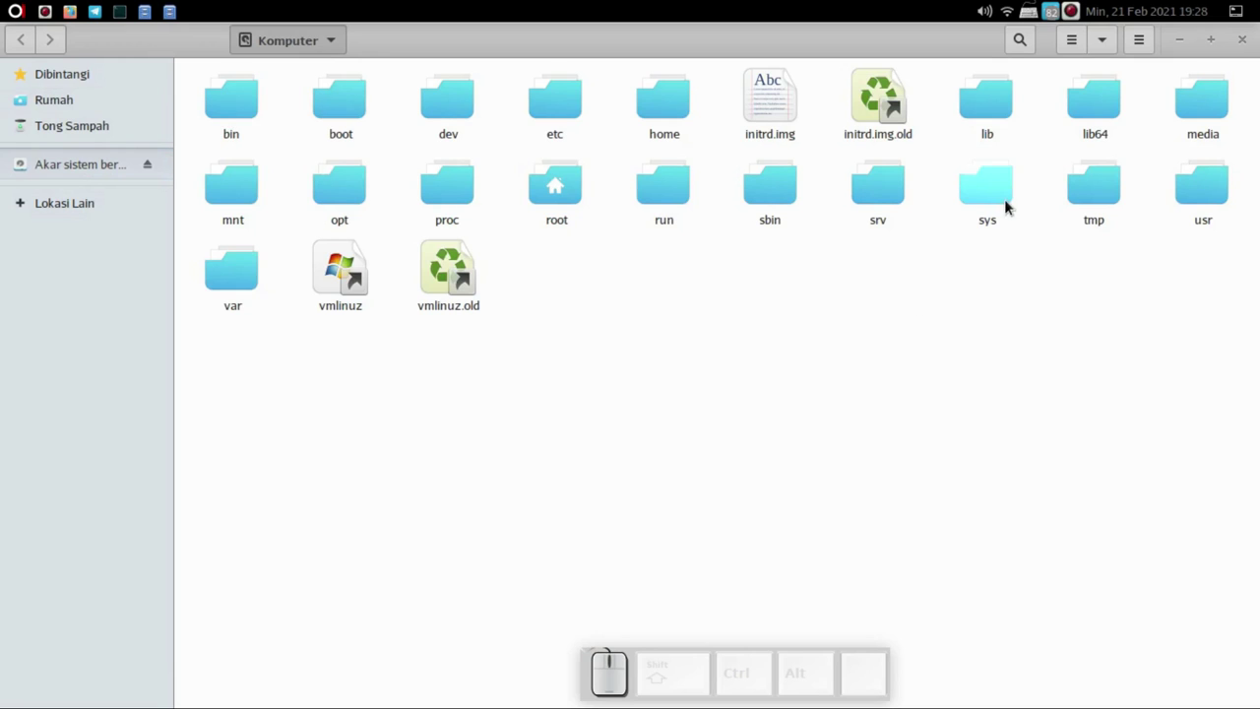
Go into usr/share, search 'in' and enter the inkscape data folder
{"action": "left_click", "coordinate": [1216, 193]}
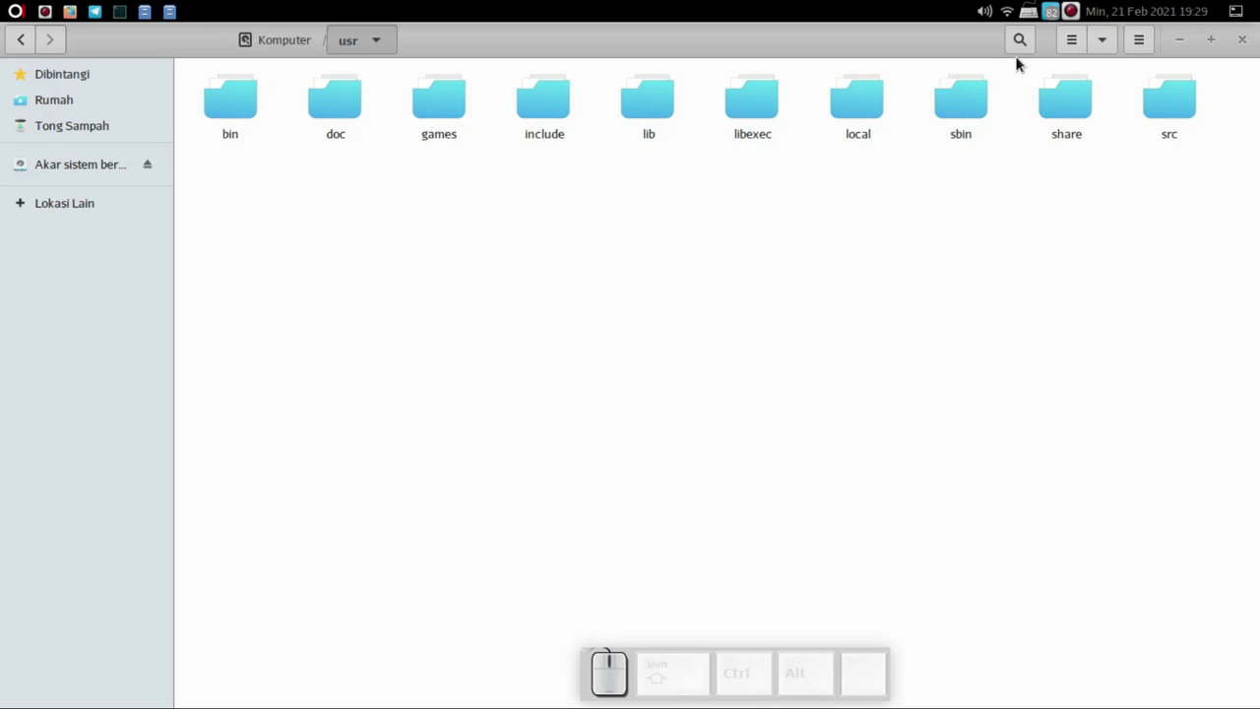
{"action": "left_click", "coordinate": [1067, 106]}
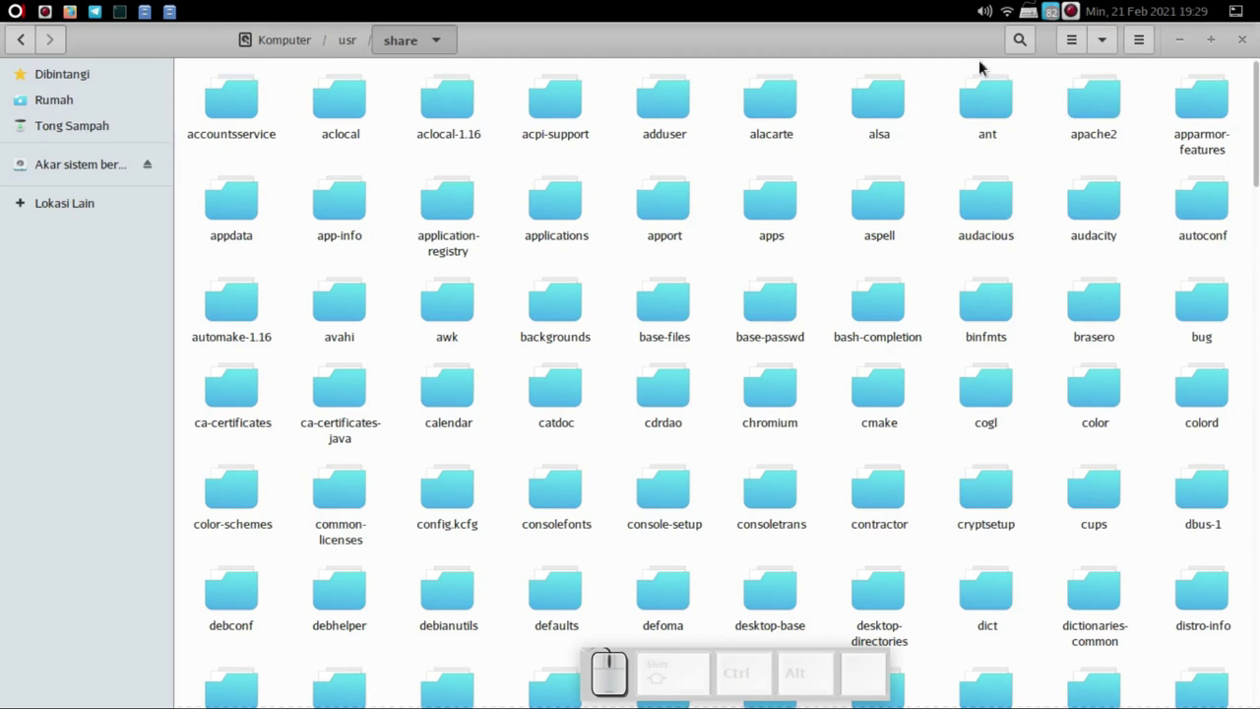
{"action": "left_click", "coordinate": [846, 211]}
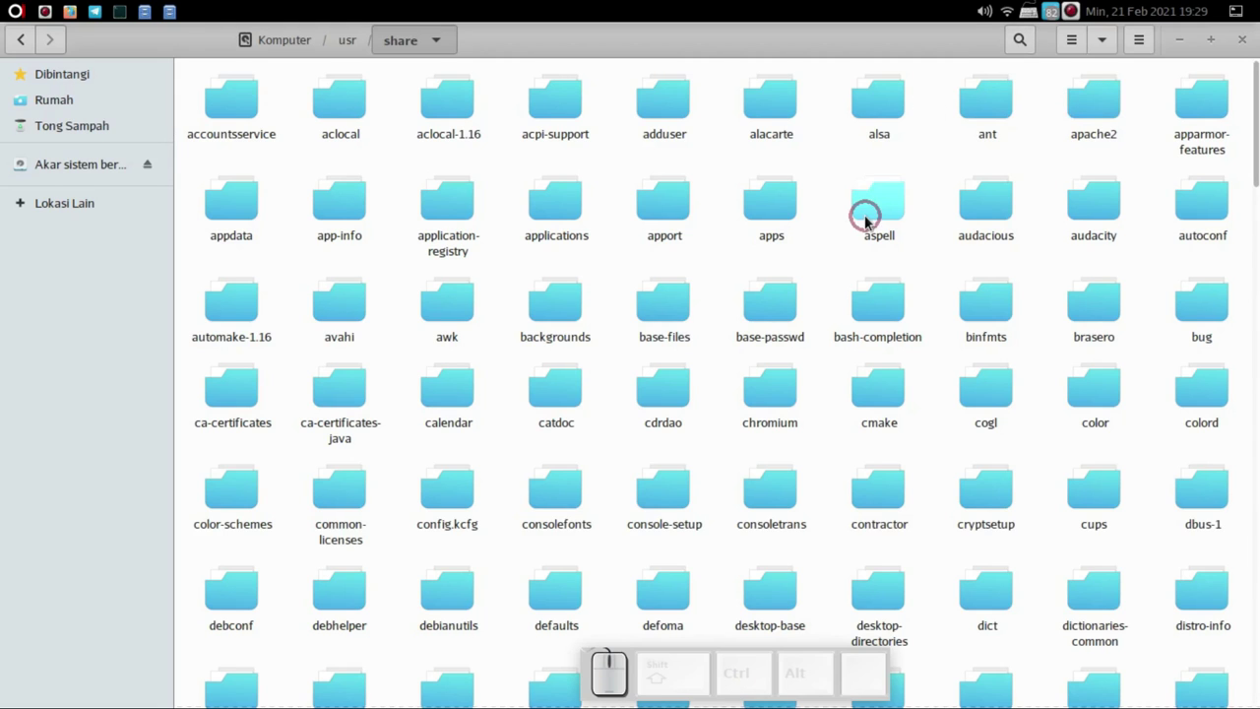
{"action": "left_click", "coordinate": [866, 222]}
{"action": "key", "text": "i"}
{"action": "key", "text": "n"}
{"action": "left_click", "coordinate": [231, 153]}
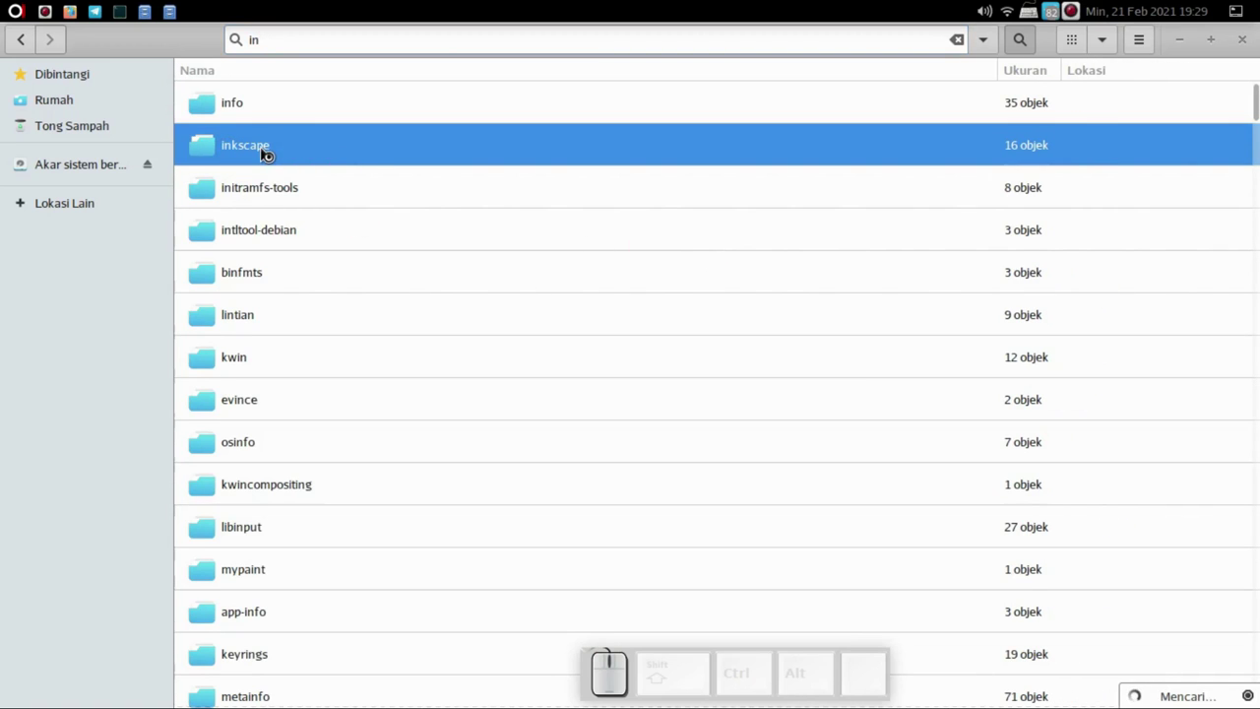
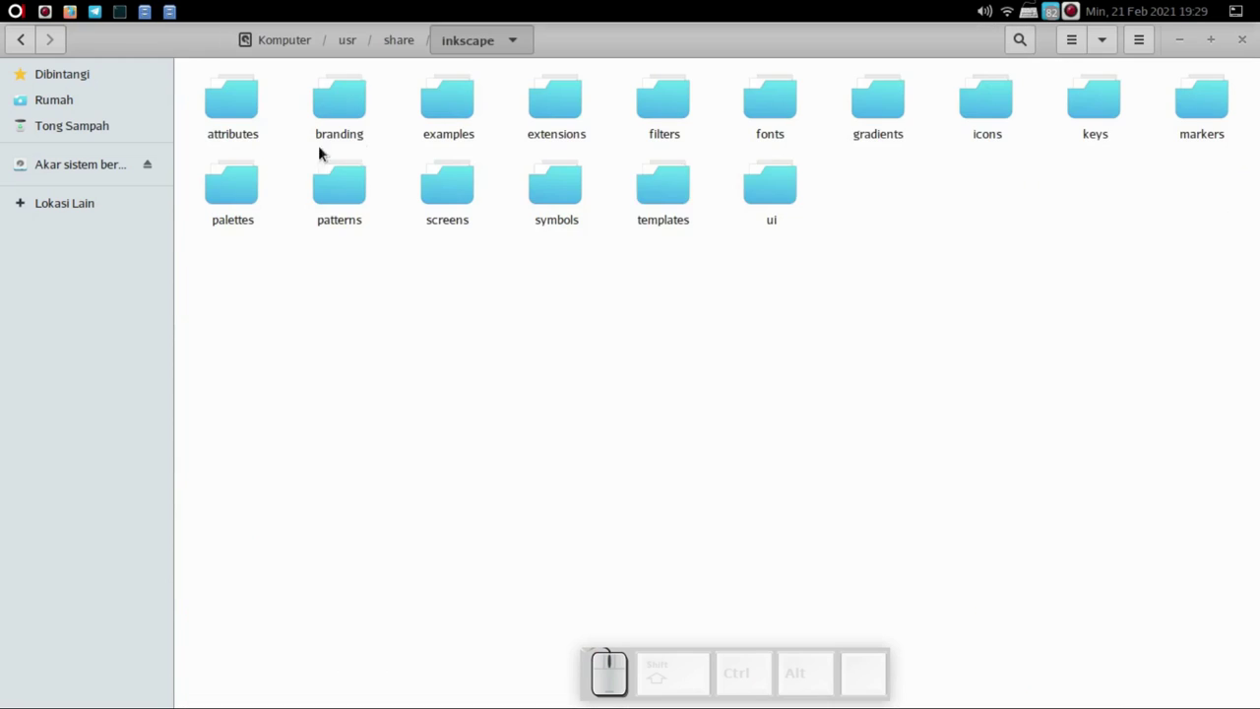
Paste default.svg into the templates folder, replacing the old one with 'apply to all' ticked
{"action": "left_click", "coordinate": [676, 208]}
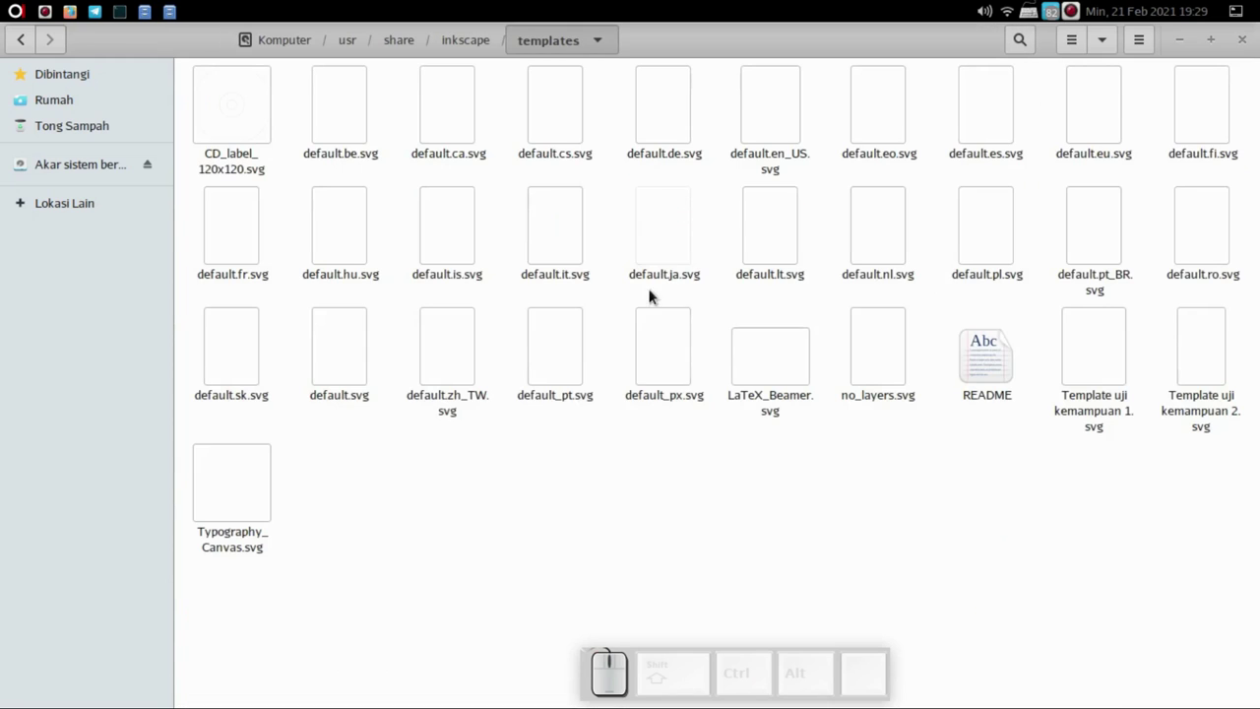
{"action": "right_click", "coordinate": [555, 486]}
{"action": "left_click", "coordinate": [583, 525]}
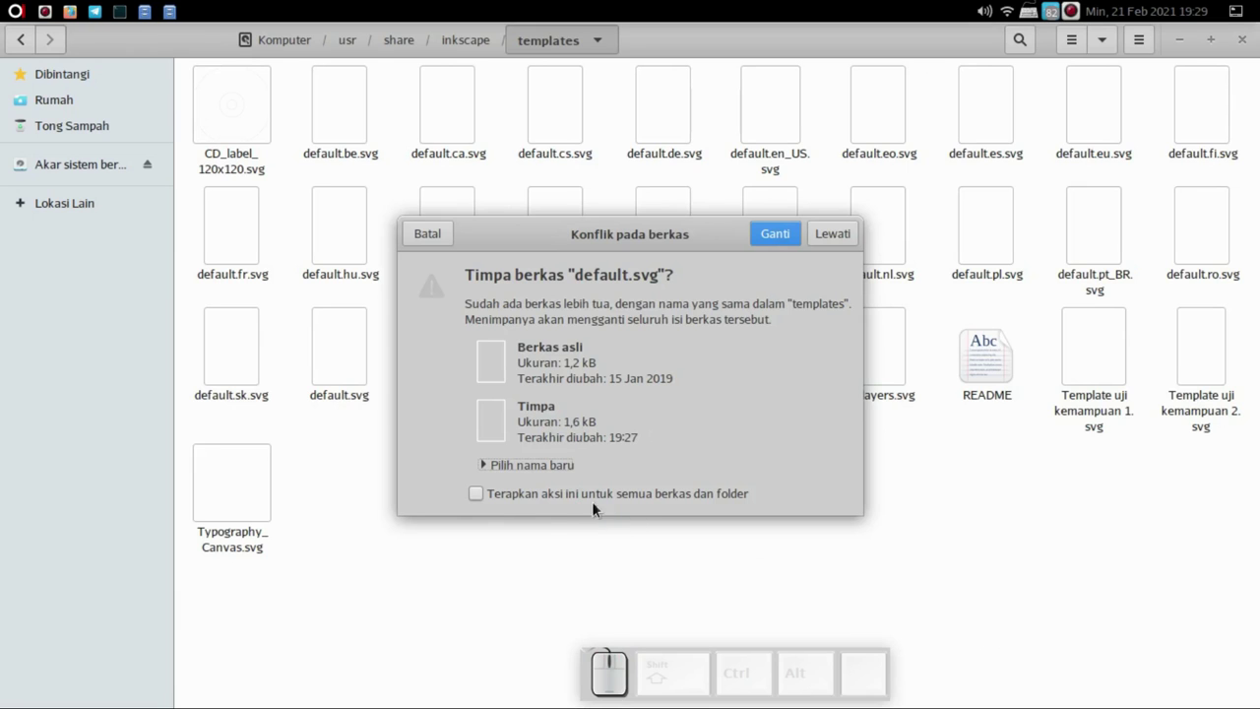
{"action": "left_click", "coordinate": [488, 495]}
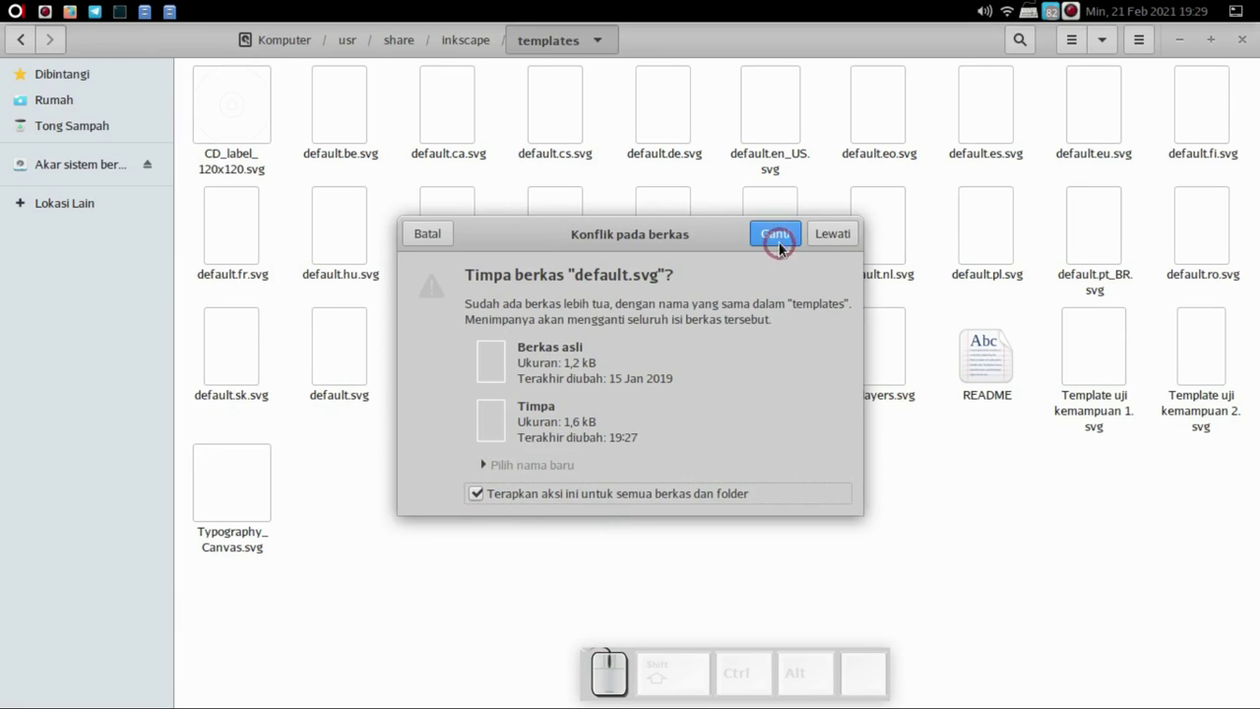
{"action": "left_click", "coordinate": [781, 244]}
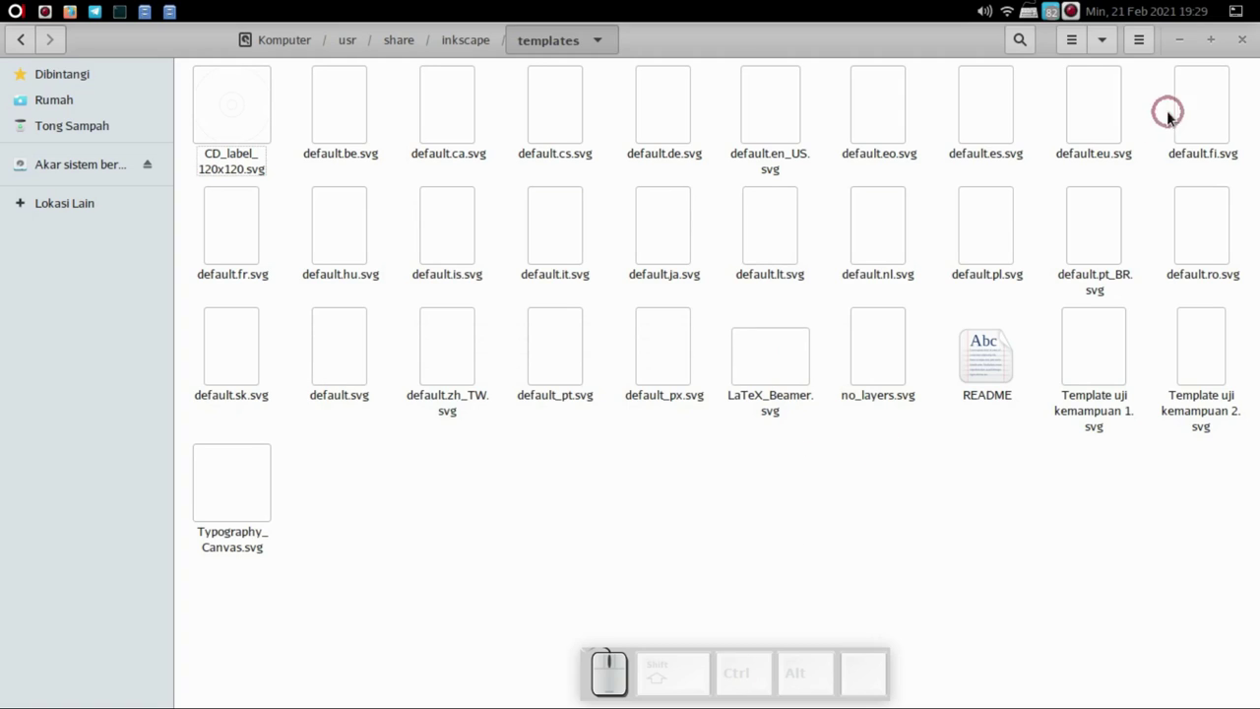
Close the file manager, draw a pink rectangle on the new document and select it
{"action": "left_click", "coordinate": [1254, 51]}
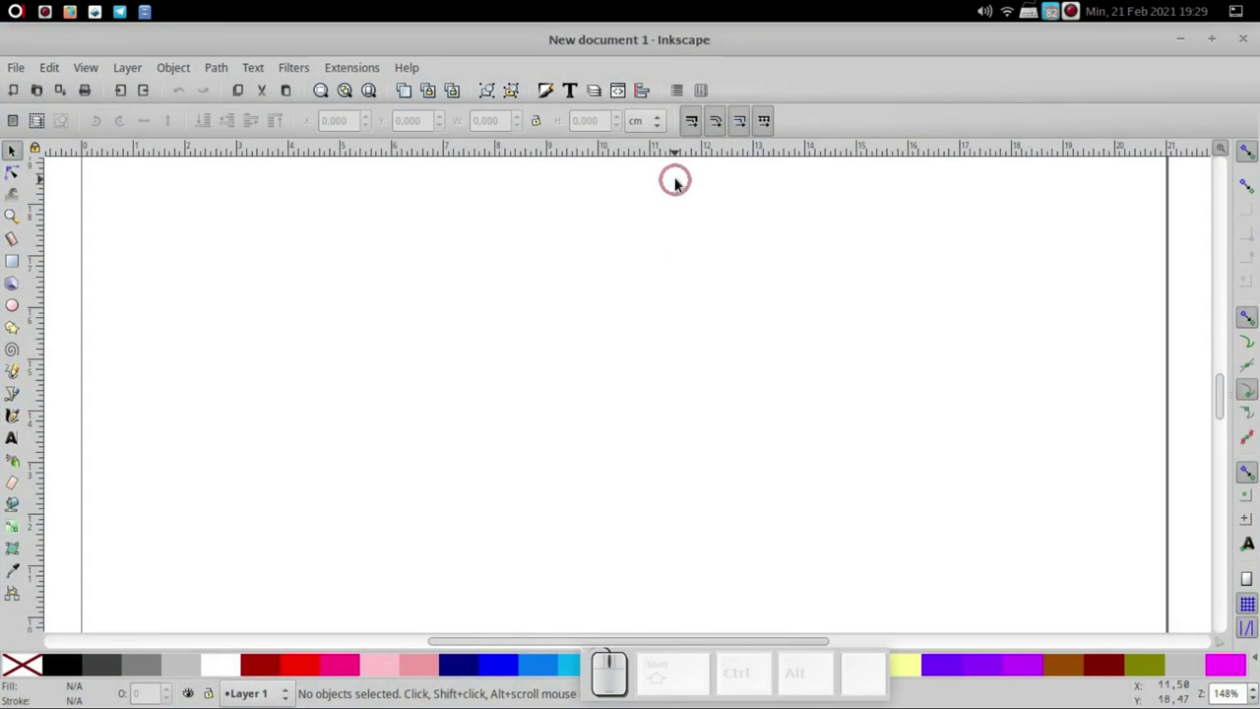
{"action": "left_click", "coordinate": [671, 131]}
{"action": "left_click", "coordinate": [671, 131]}
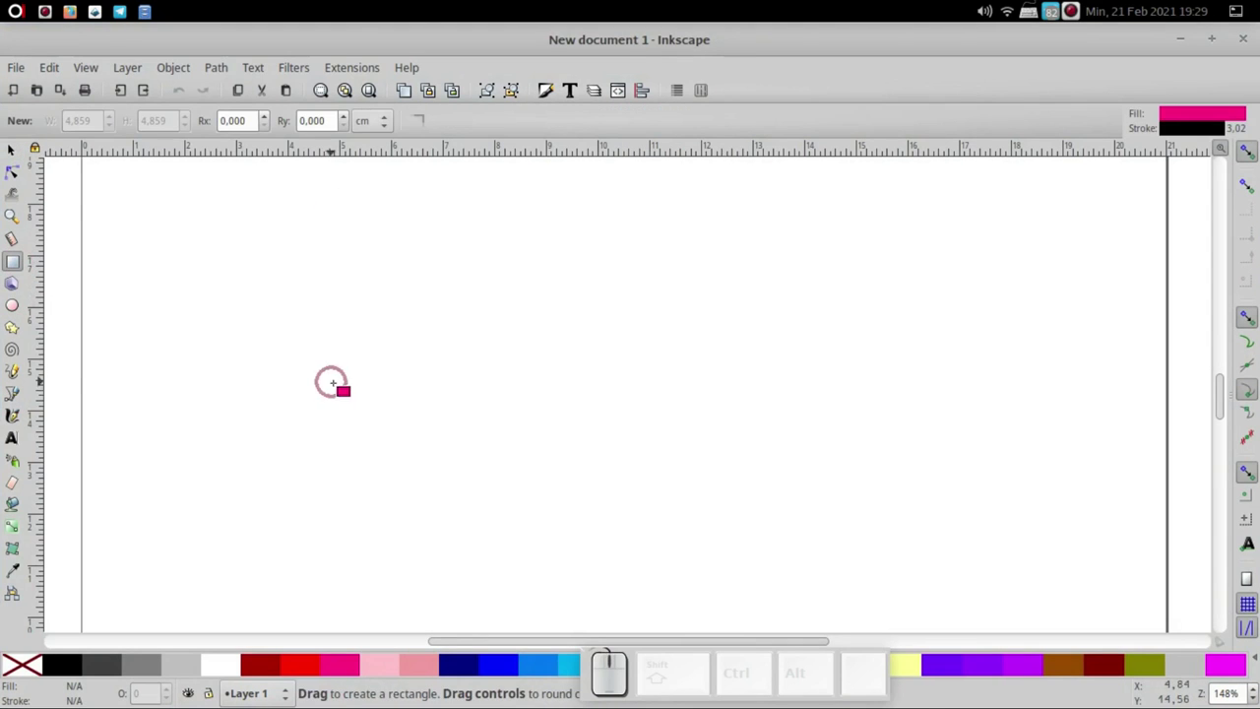
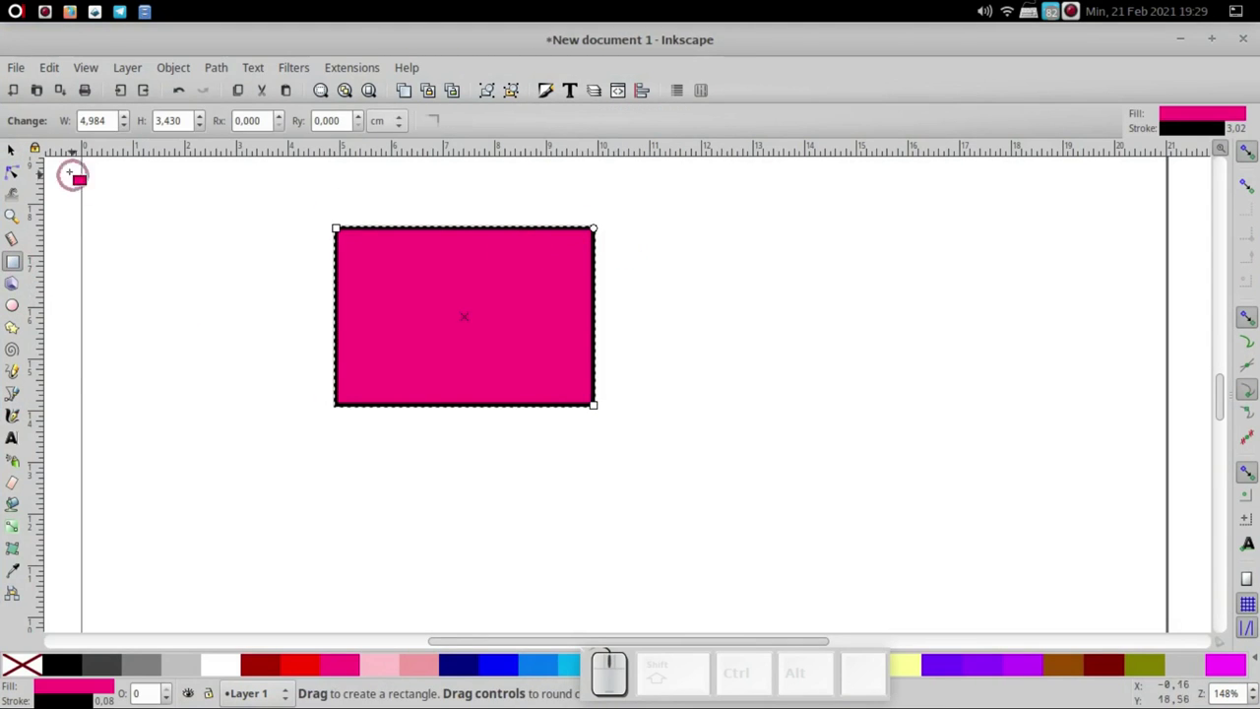
{"action": "left_click", "coordinate": [18, 157]}
{"action": "left_click", "coordinate": [417, 321]}
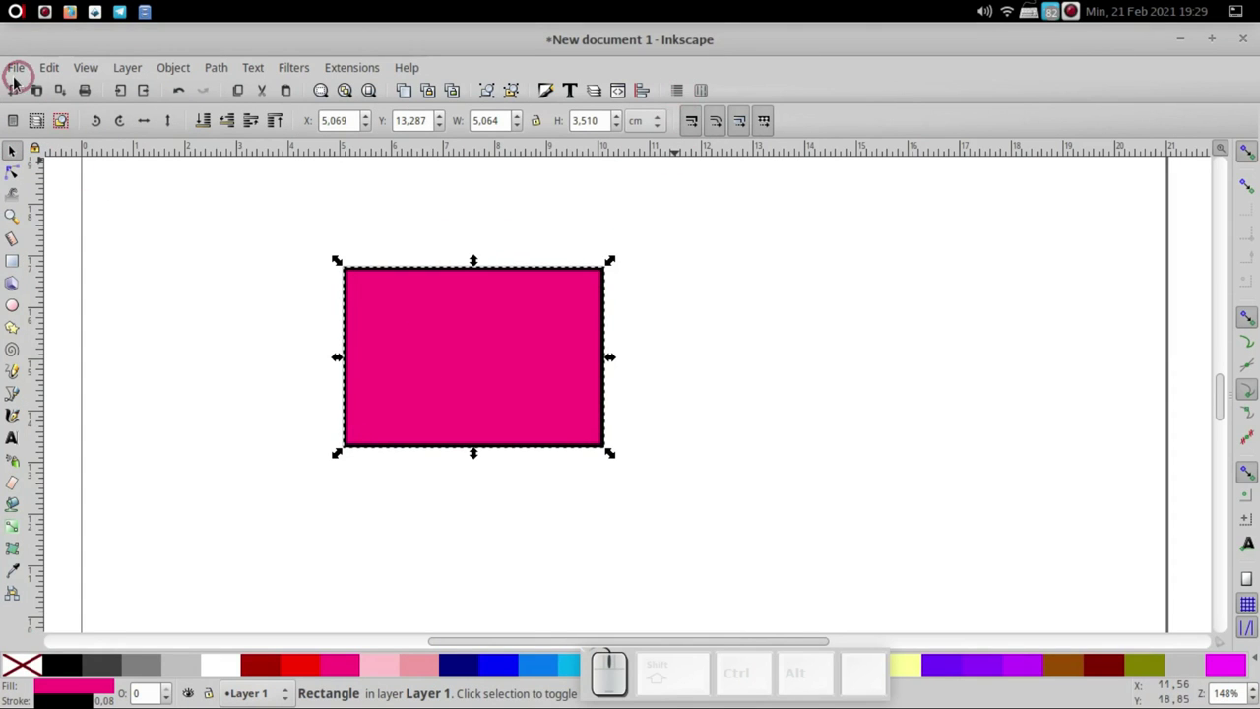
Check in Document Properties that the page is already A4 in centimetres, then close it
{"action": "left_click", "coordinate": [21, 71]}
{"action": "left_click", "coordinate": [76, 432]}
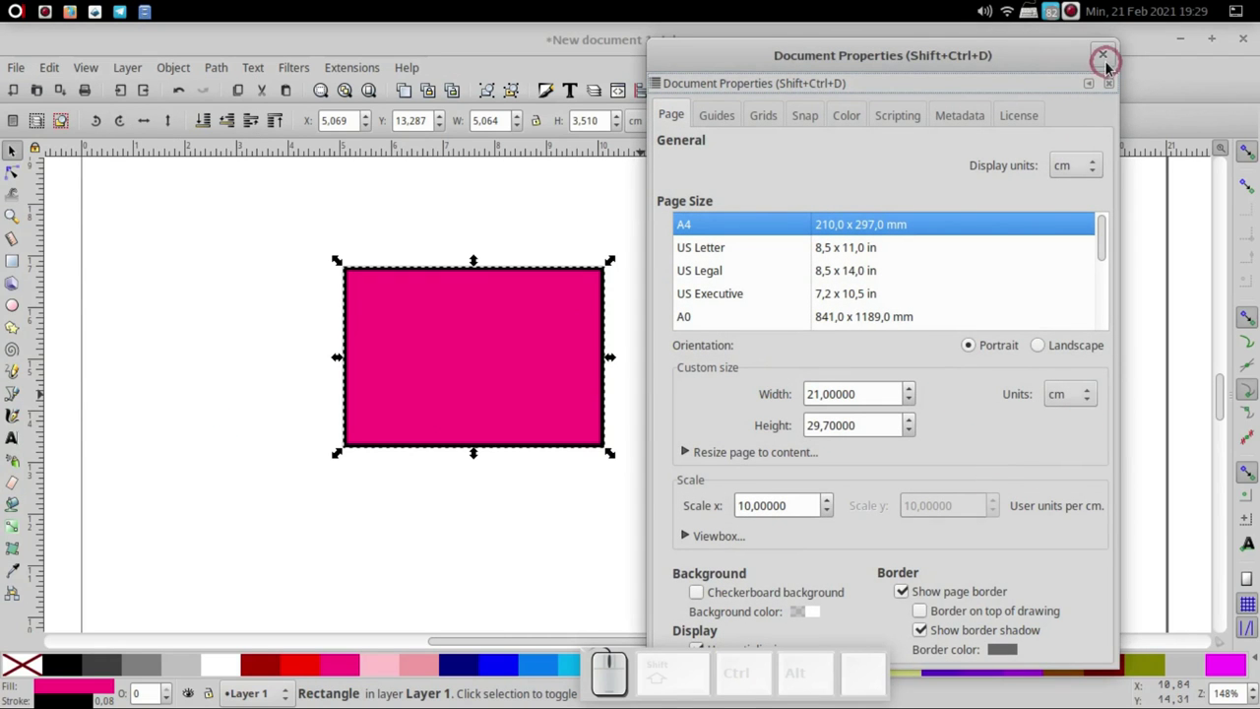
{"action": "left_click", "coordinate": [1107, 59]}
{"action": "left_click", "coordinate": [18, 70]}
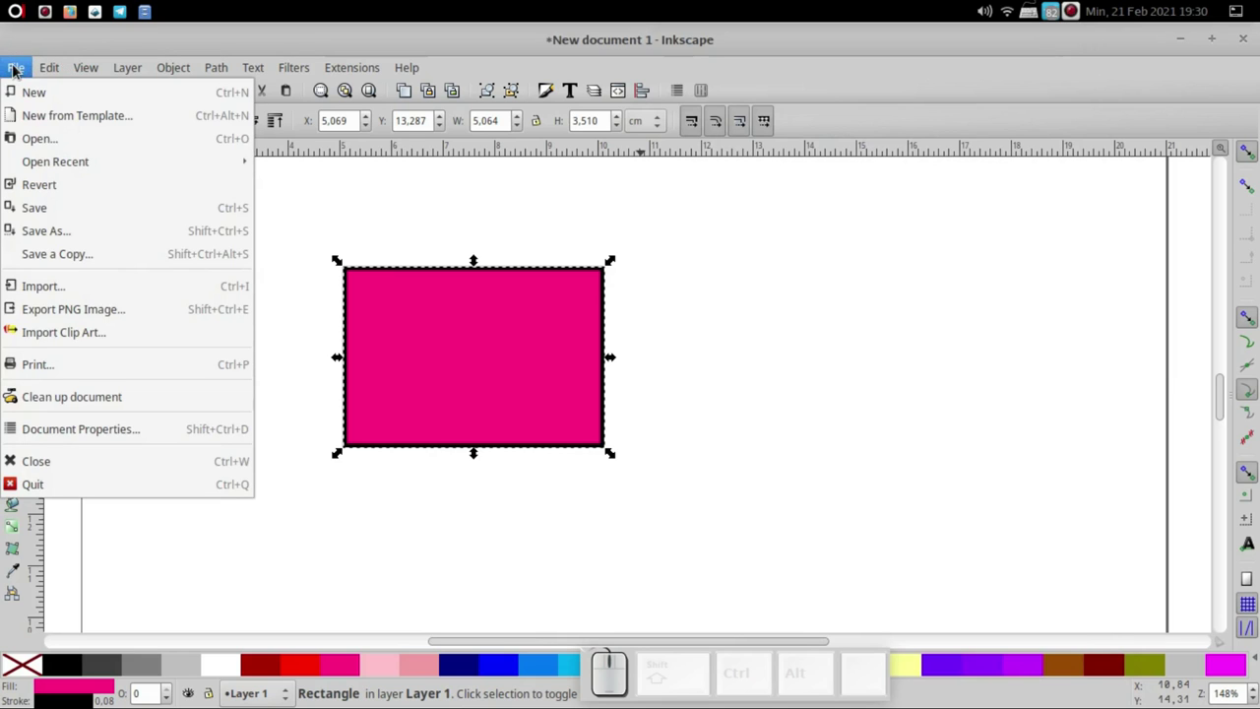
Create a new document from the template, select the pink star and confirm cm units in the toolbar
{"action": "left_click", "coordinate": [37, 105]}
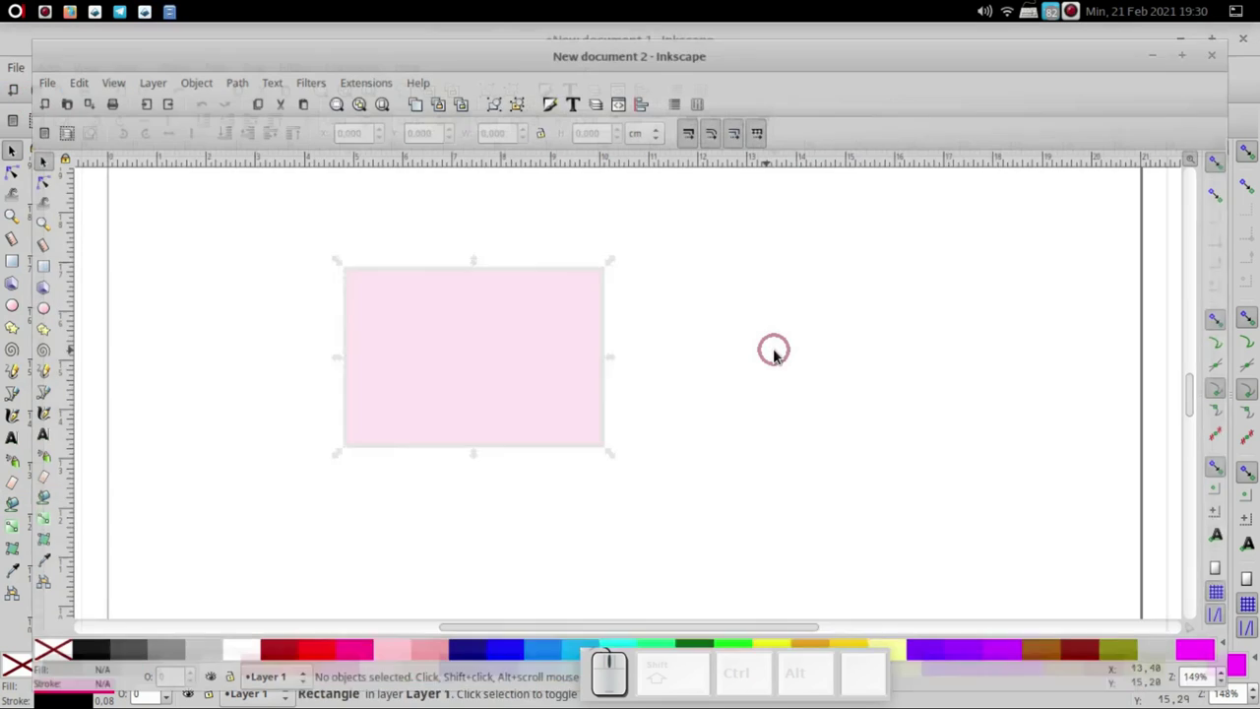
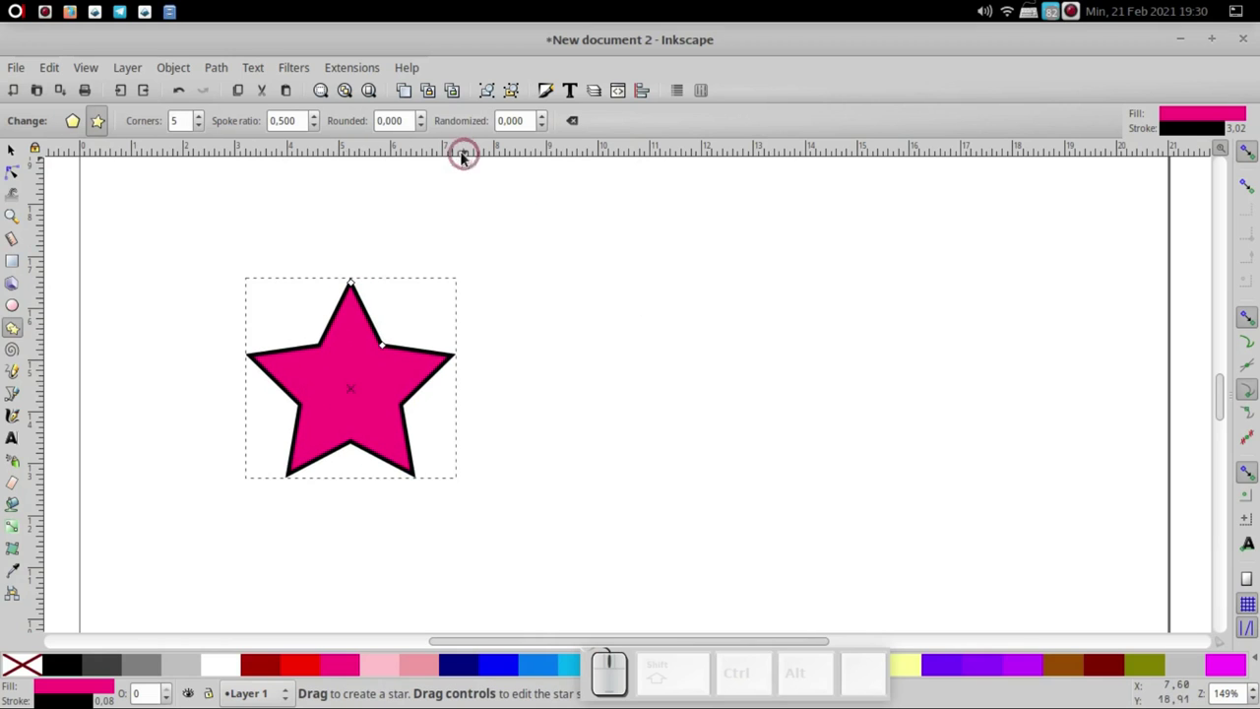
{"action": "left_click", "coordinate": [14, 153]}
{"action": "left_click", "coordinate": [667, 133]}
{"action": "left_click", "coordinate": [667, 133]}
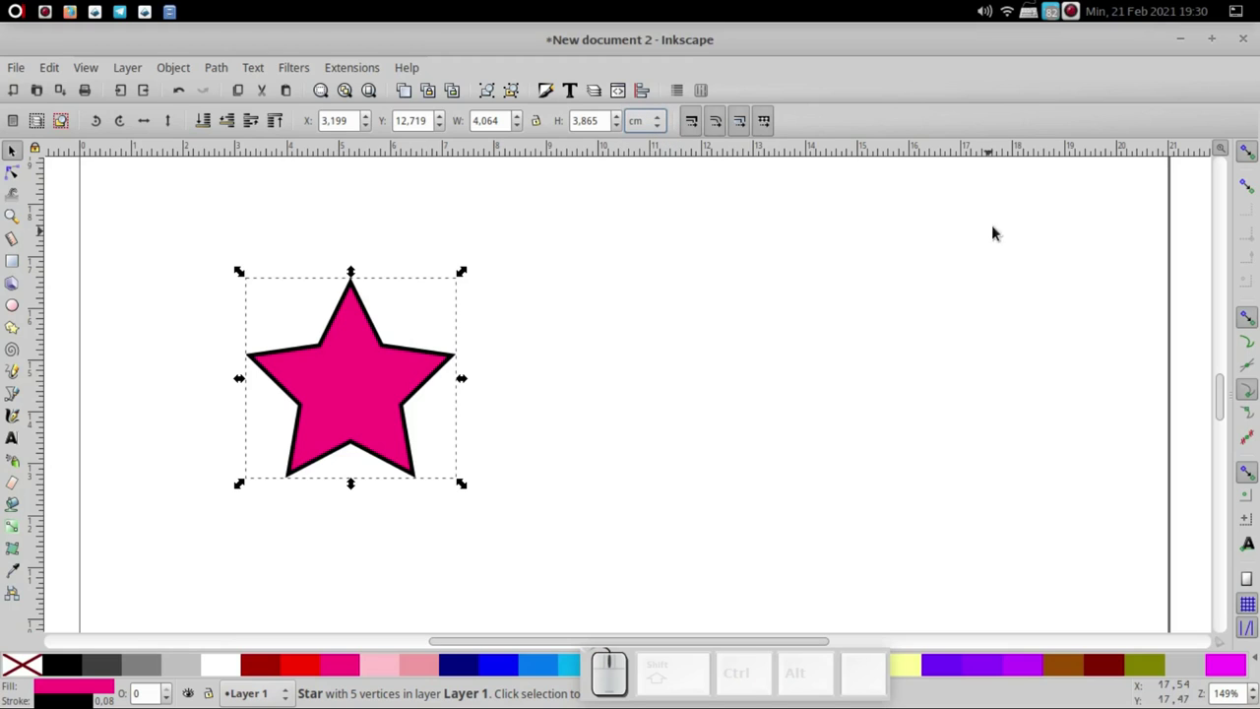